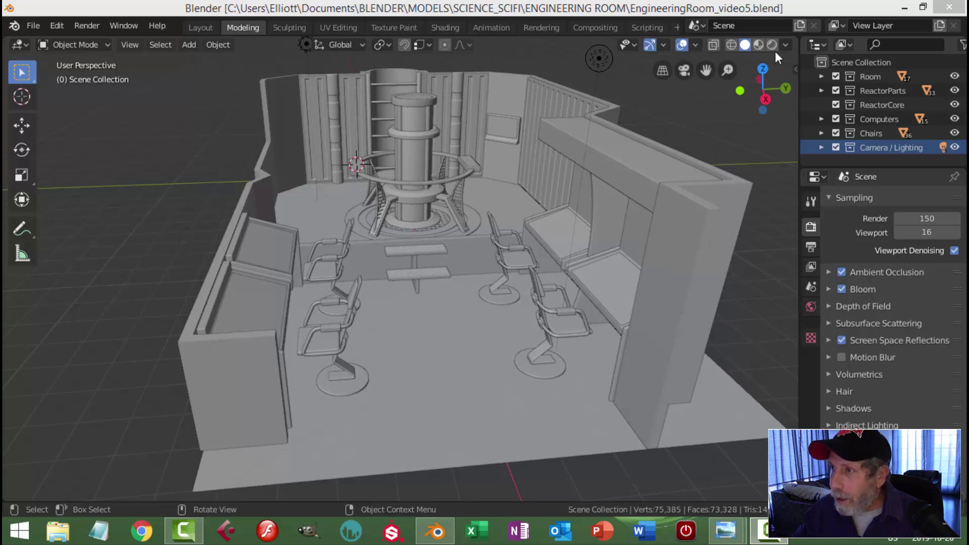
# Preview the room in material and rendered shading, then return to solid shading
pyautogui.click(779, 53)
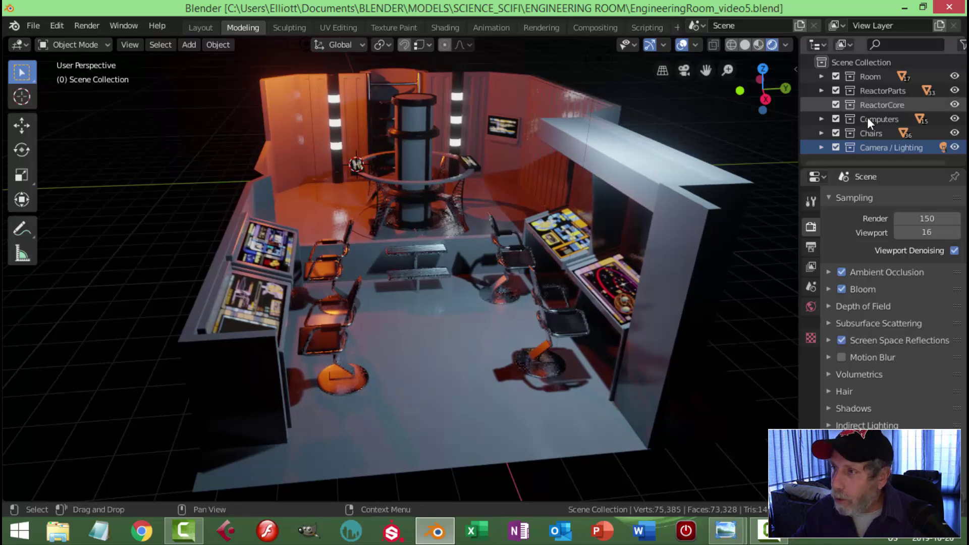
pyautogui.click(876, 157)
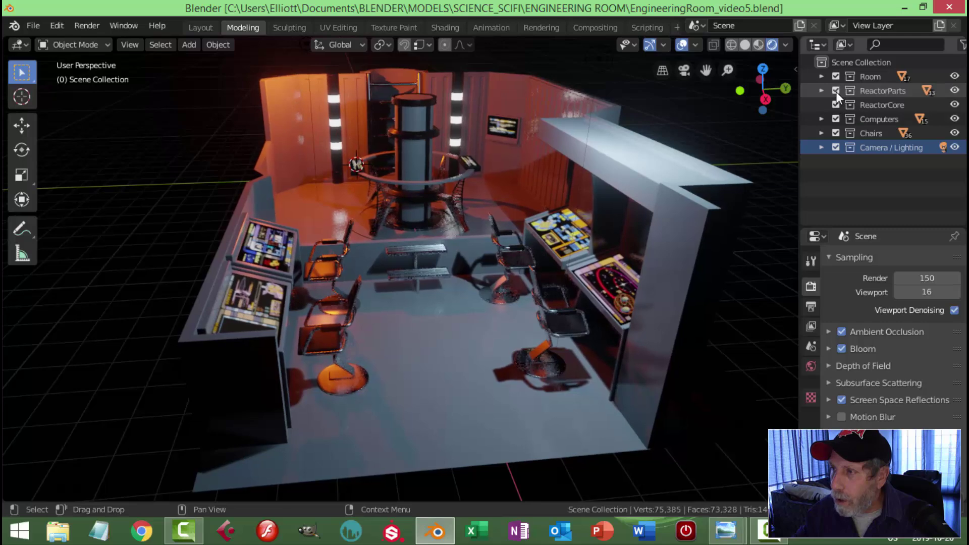
pyautogui.click(842, 94)
pyautogui.click(840, 92)
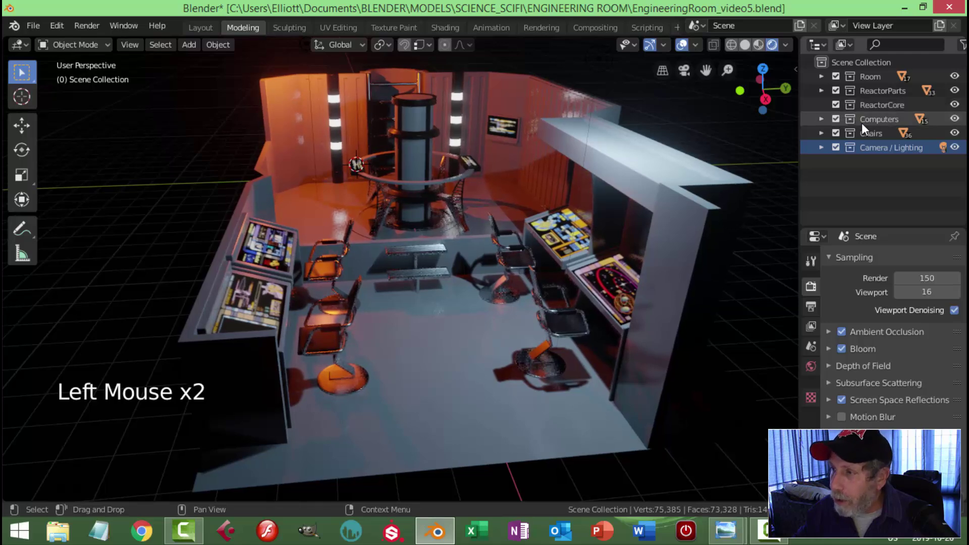
pyautogui.click(840, 125)
pyautogui.click(840, 125)
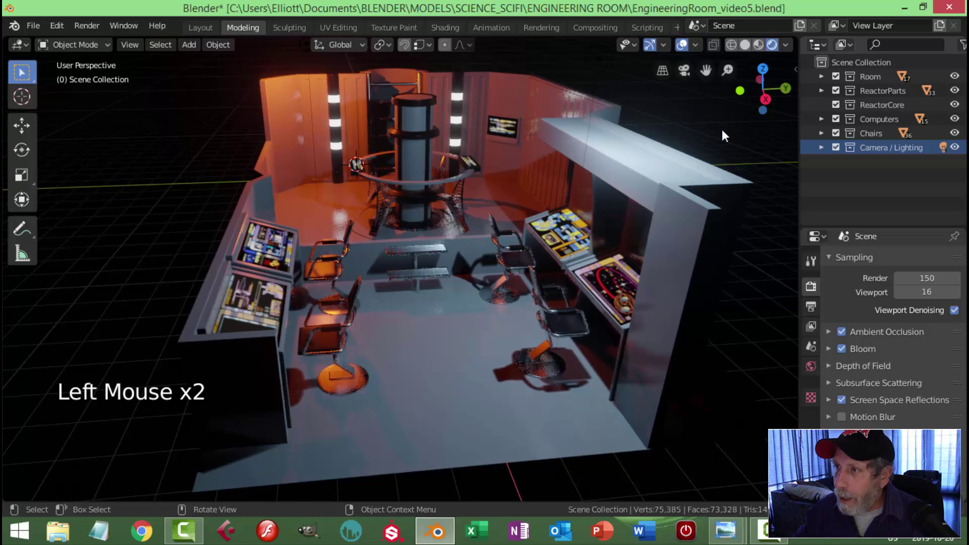
pyautogui.click(763, 54)
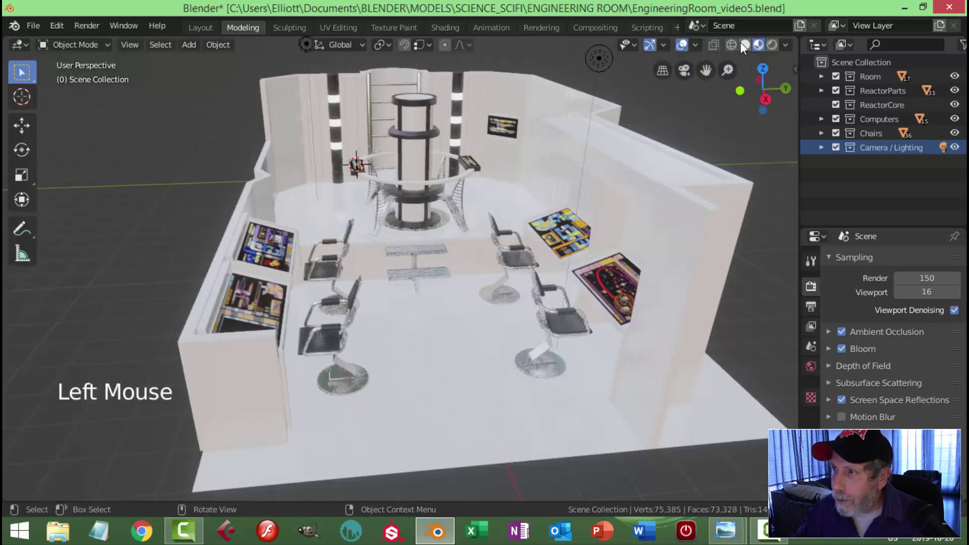
pyautogui.click(746, 47)
pyautogui.scroll(3)
# Select the reactor's core cylinder Circle.014, set its origin to geometry and snap the 3D cursor to it
pyautogui.click(414, 139)
pyautogui.middleClick(532, 197)
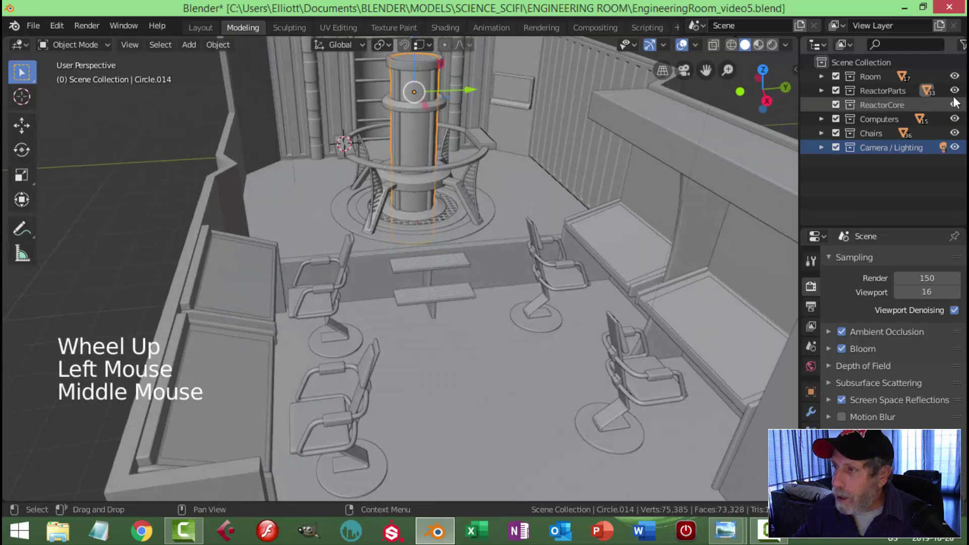
pyautogui.middleClick(567, 186)
pyautogui.middleClick(558, 198)
pyautogui.middleClick(569, 203)
pyautogui.scroll(3)
pyautogui.scroll(-3)
pyautogui.click(224, 46)
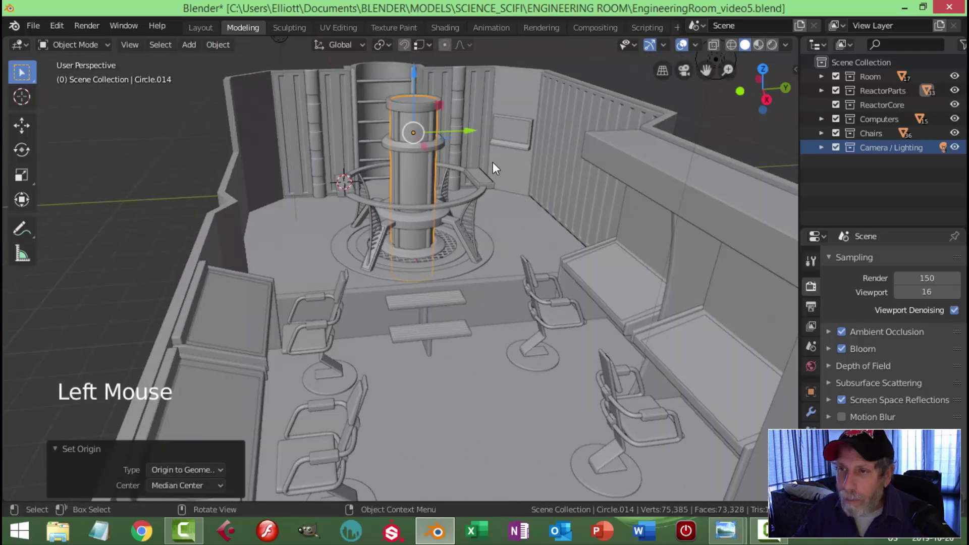
pyautogui.press('shift+s')
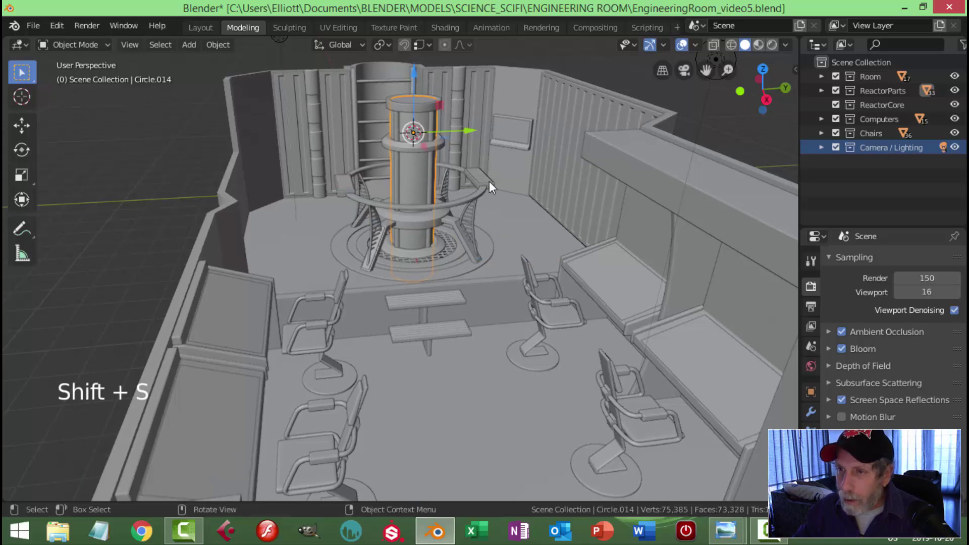
# Delete the solid core cylinder and make ReactorCore the active collection
pyautogui.middleClick(499, 190)
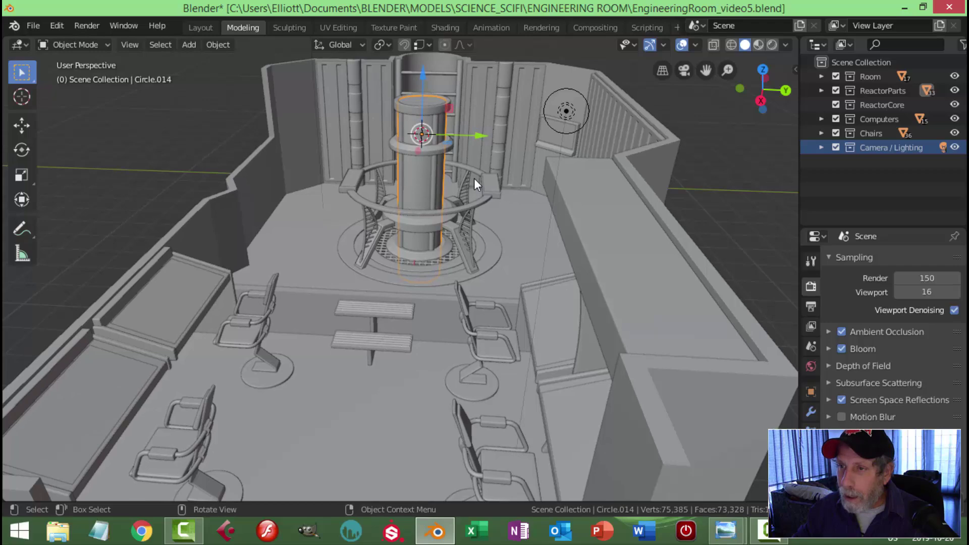
pyautogui.click(419, 181)
pyautogui.press('h')
pyautogui.middleClick(465, 191)
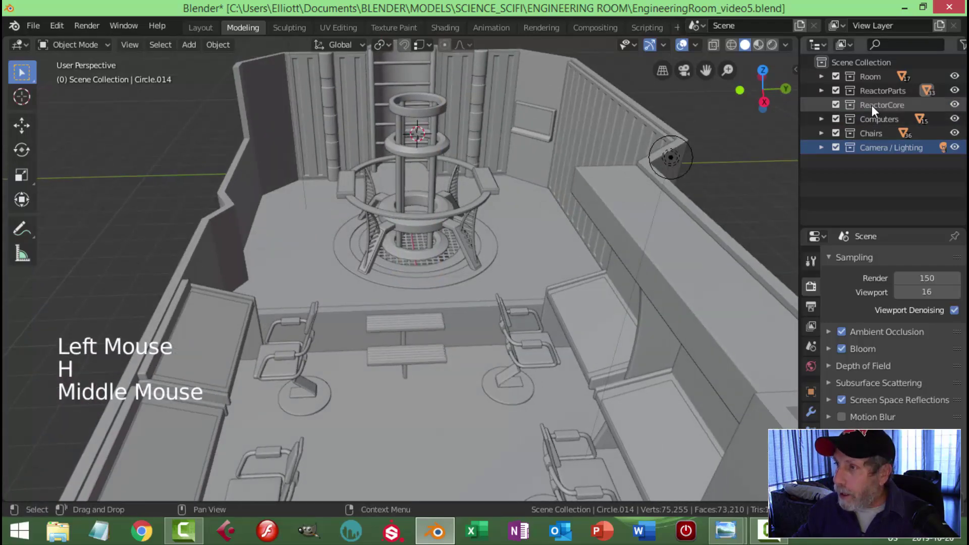
pyautogui.click(874, 112)
pyautogui.press('shift+a')
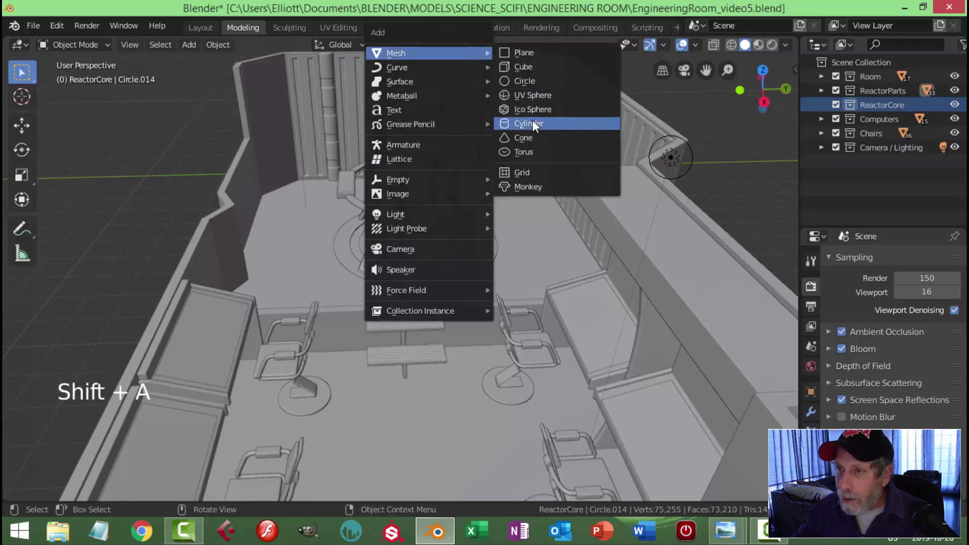
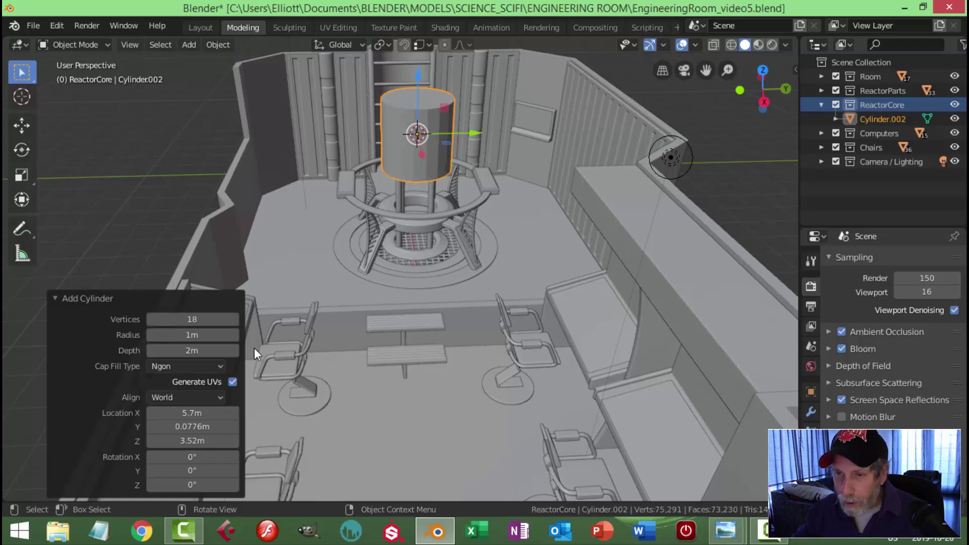
# Add a new cylinder (Cylinder.002) at the reactor centre inside ReactorCore, ready for mesh editing
pyautogui.click(189, 369)
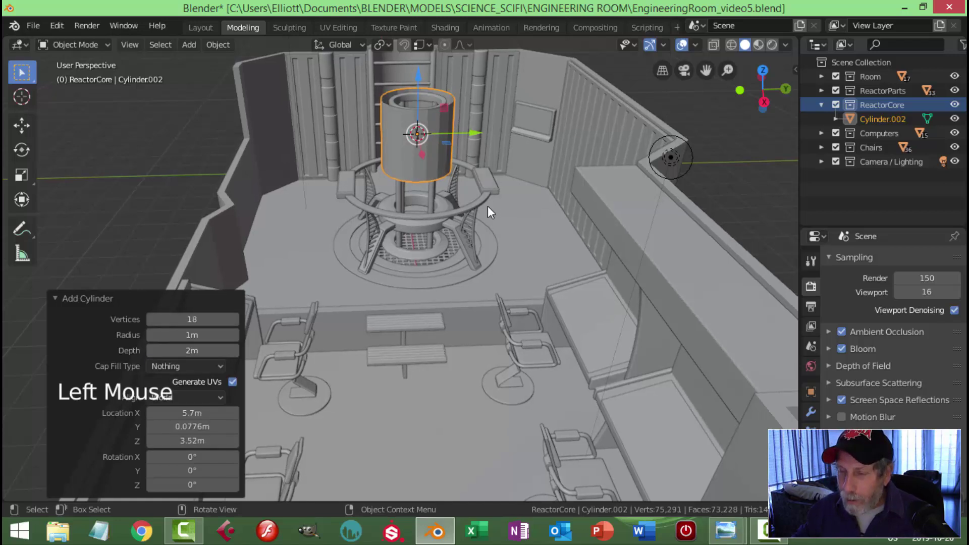
pyautogui.press('Tab')
# Scale Cylinder.002 down and stretch it along Z into a thin tall rod down the reactor column
pyautogui.scroll(3)
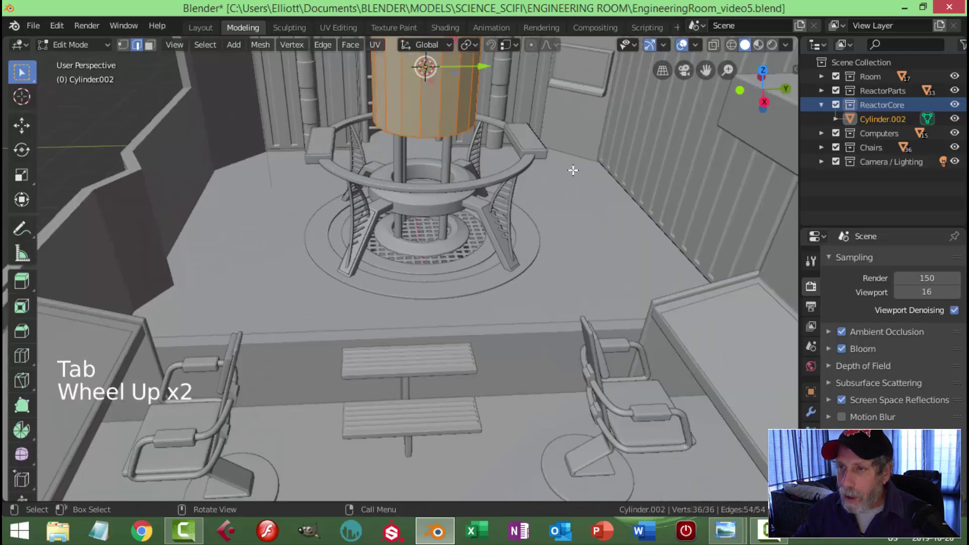
pyautogui.scroll(-3)
pyautogui.press('s')
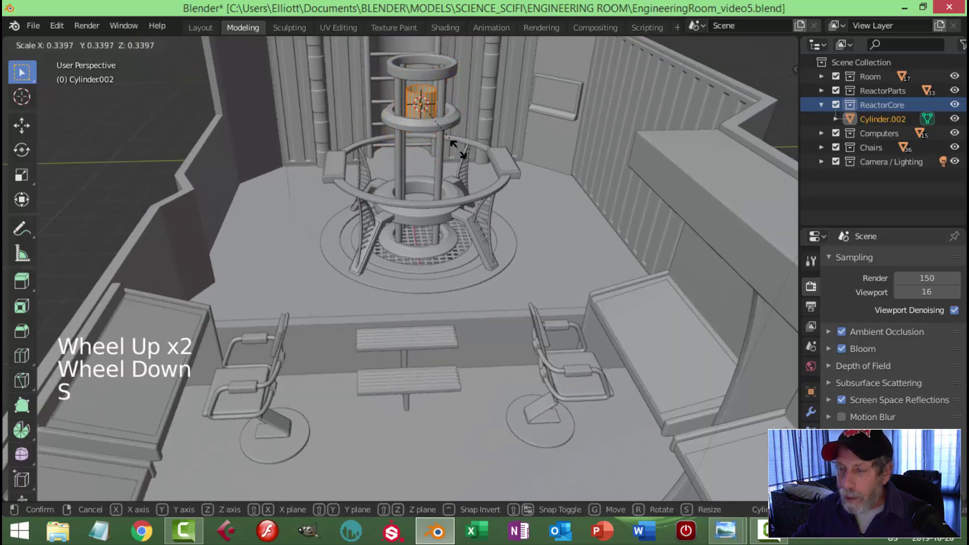
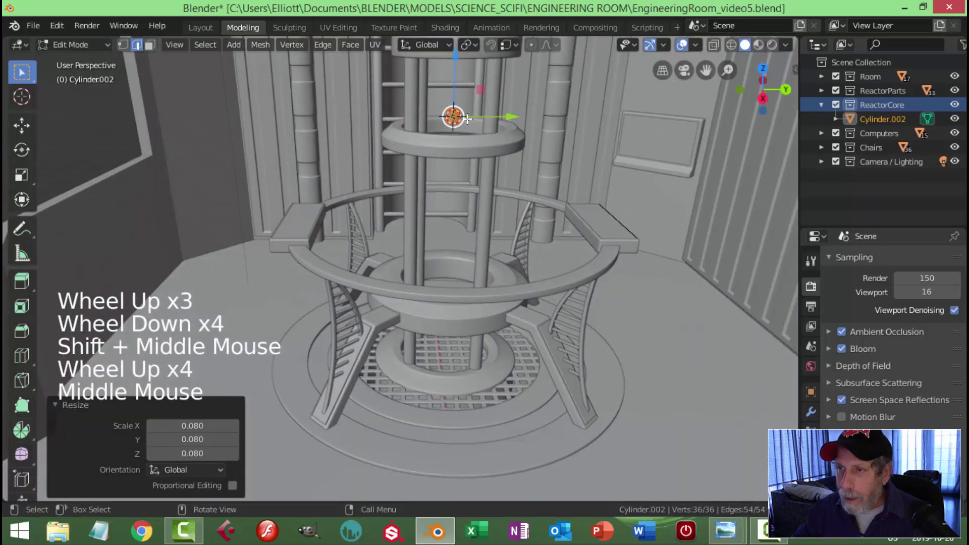
pyautogui.press('s')
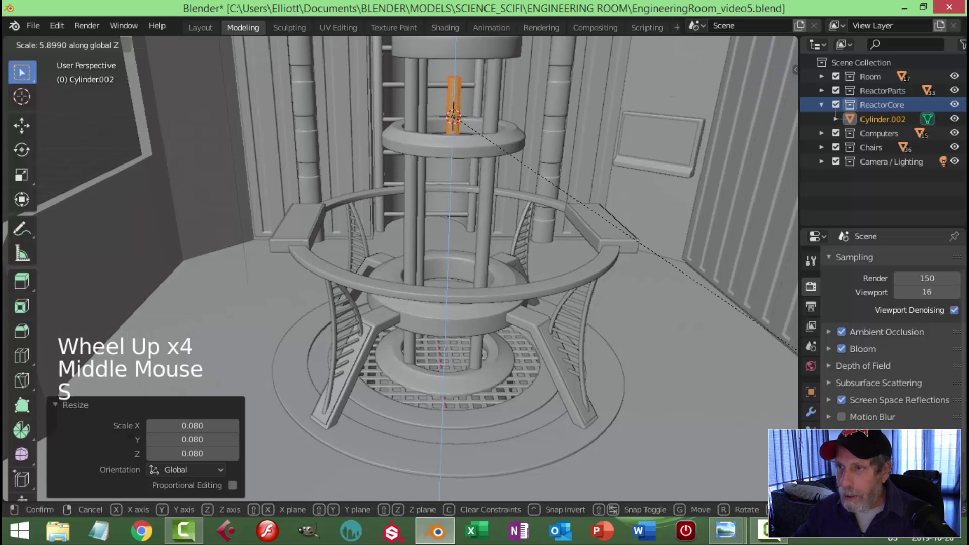
pyautogui.scroll(-3)
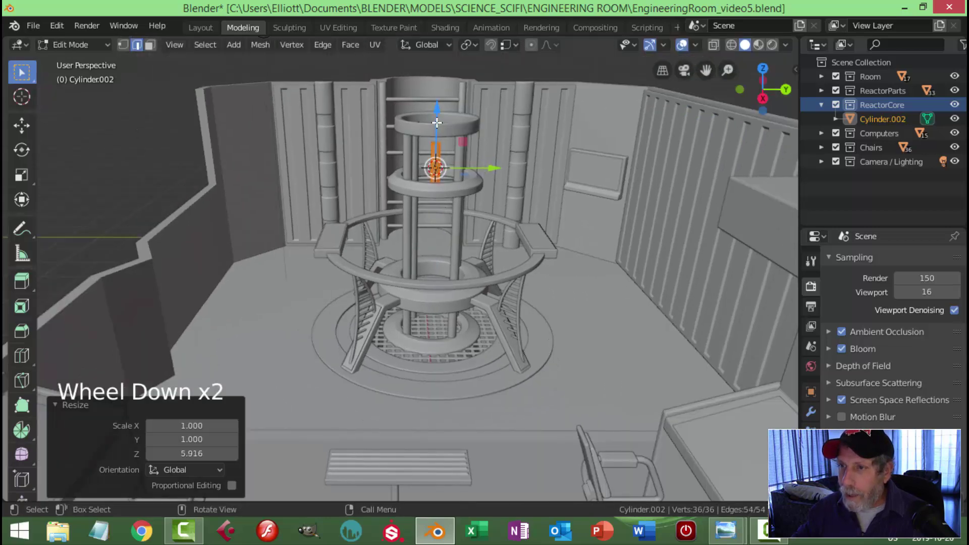
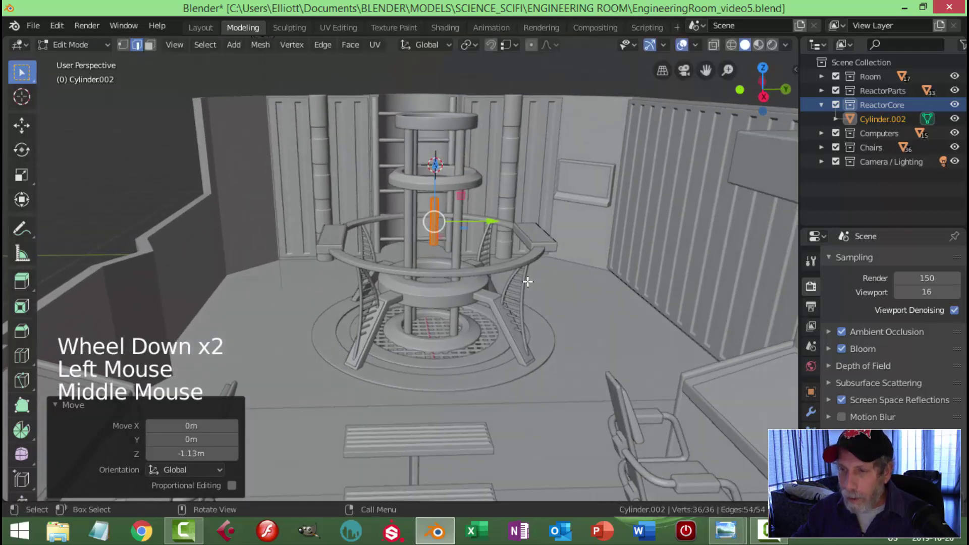
pyautogui.press('s')
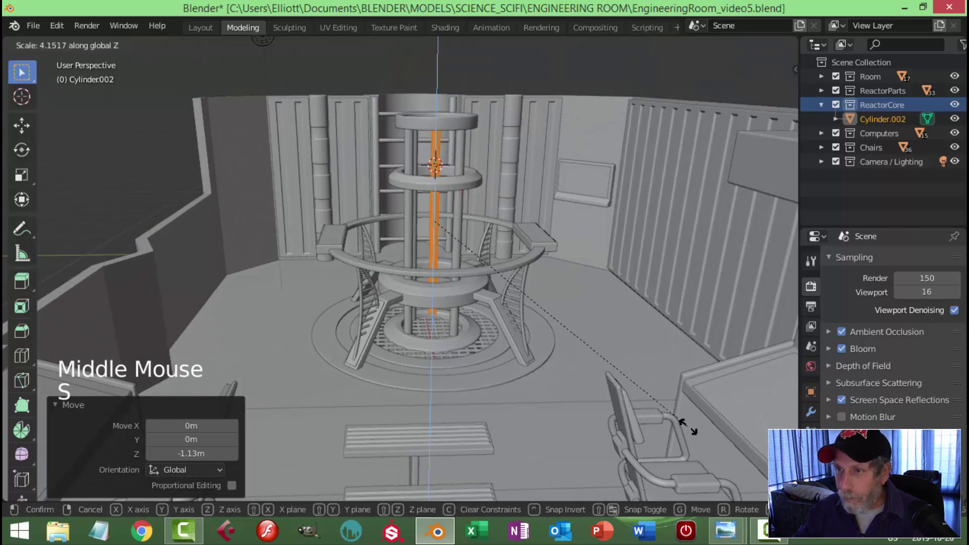
pyautogui.click(440, 173)
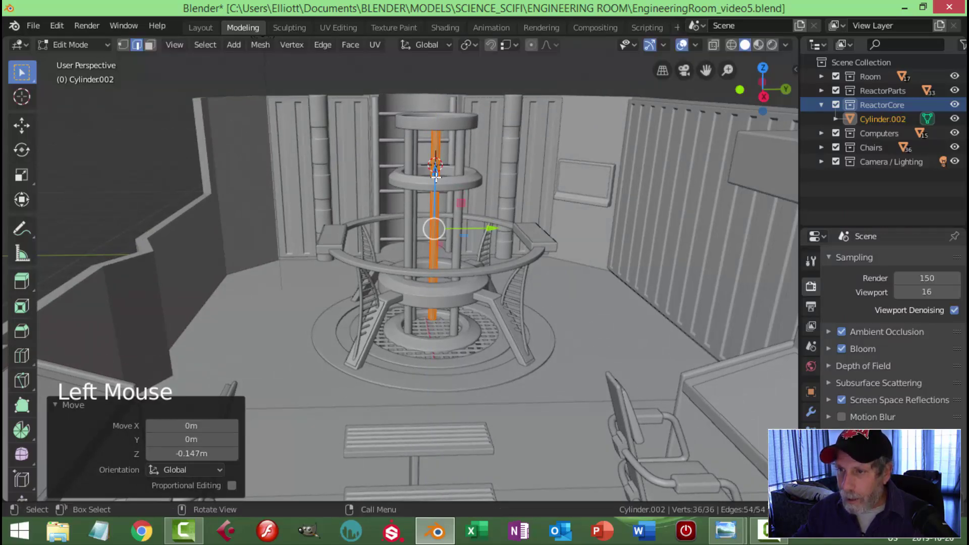
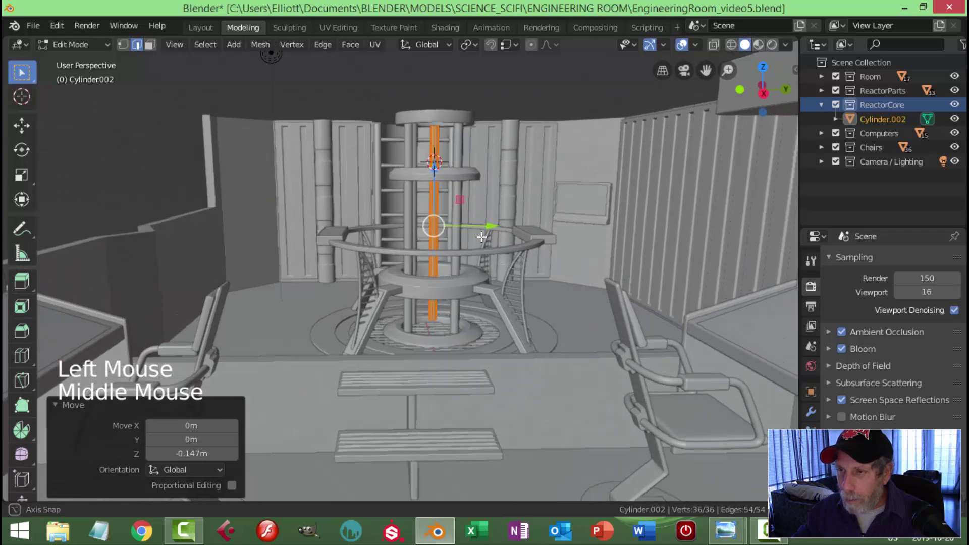
pyautogui.scroll(3)
pyautogui.press('s')
pyautogui.press('Tab')
pyautogui.rightClick(451, 205)
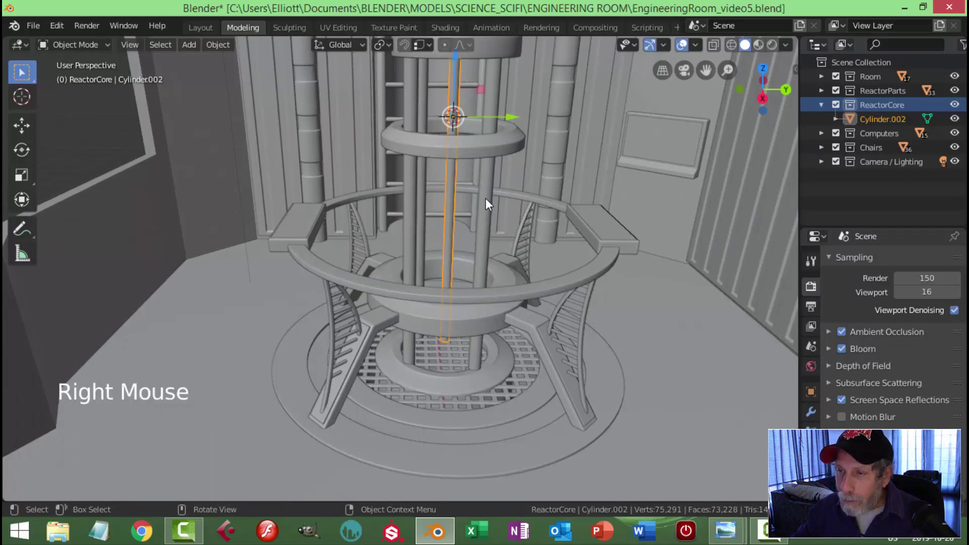
# Save the blend file and rename the new rod to ParticleEmitter
pyautogui.press('ctrl+s')
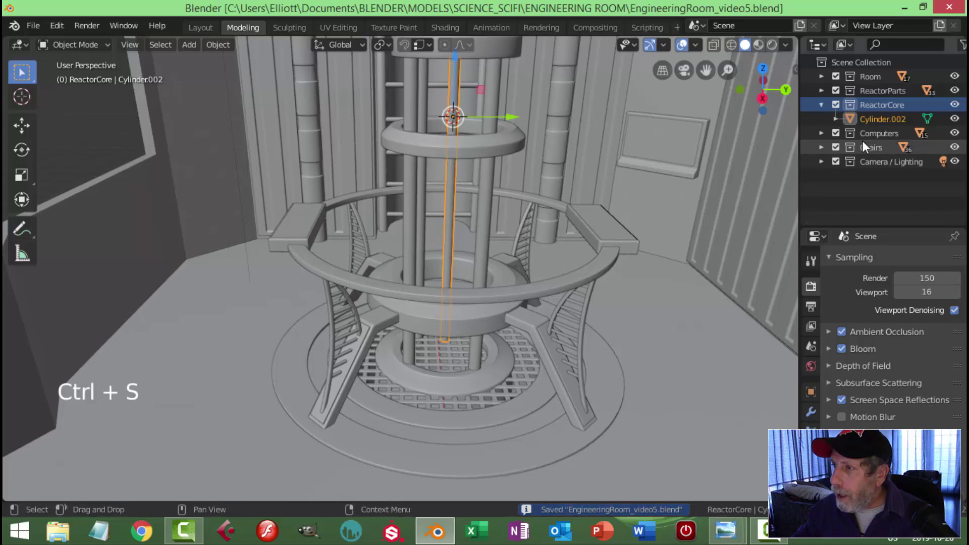
pyautogui.doubleClick(881, 123)
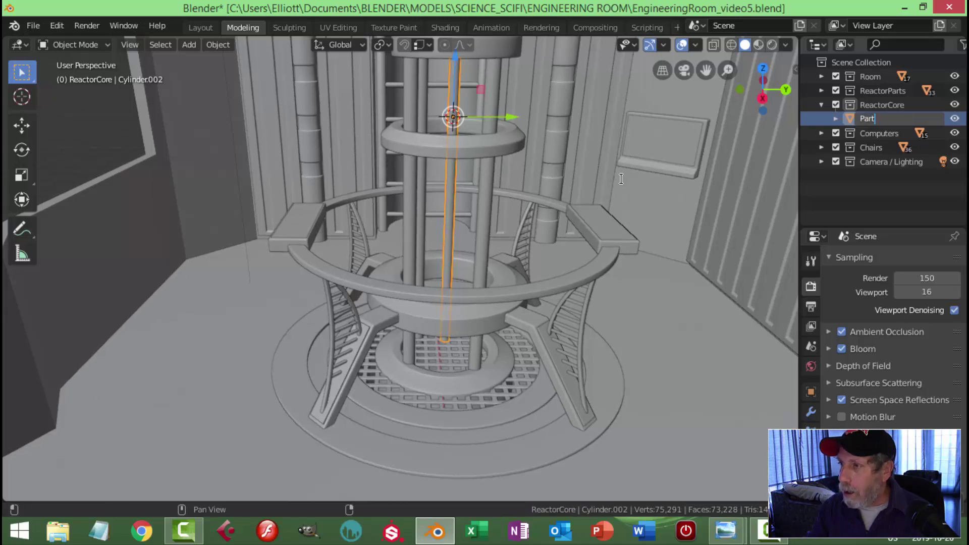
pyautogui.press('t')
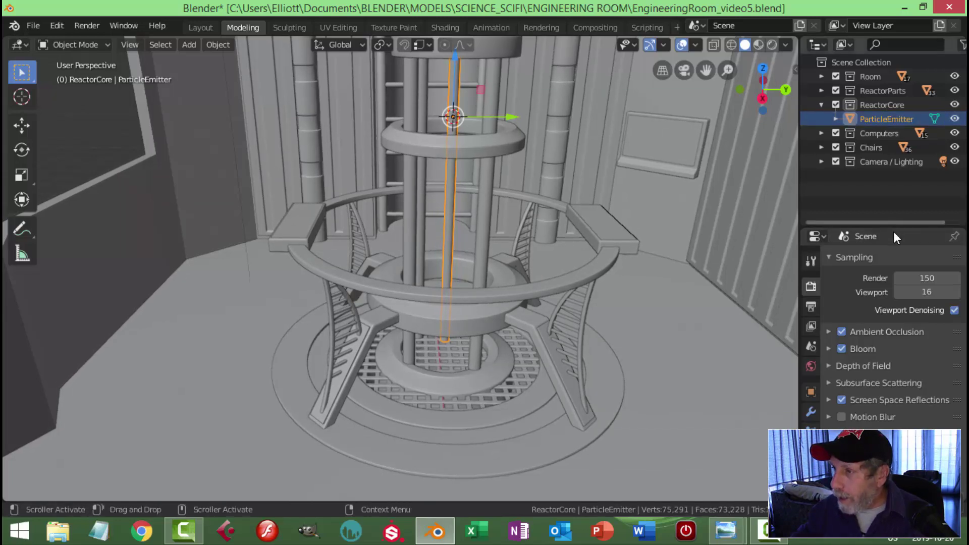
# Add a particle system to ParticleEmitter emitting 5000 particles
pyautogui.click(897, 233)
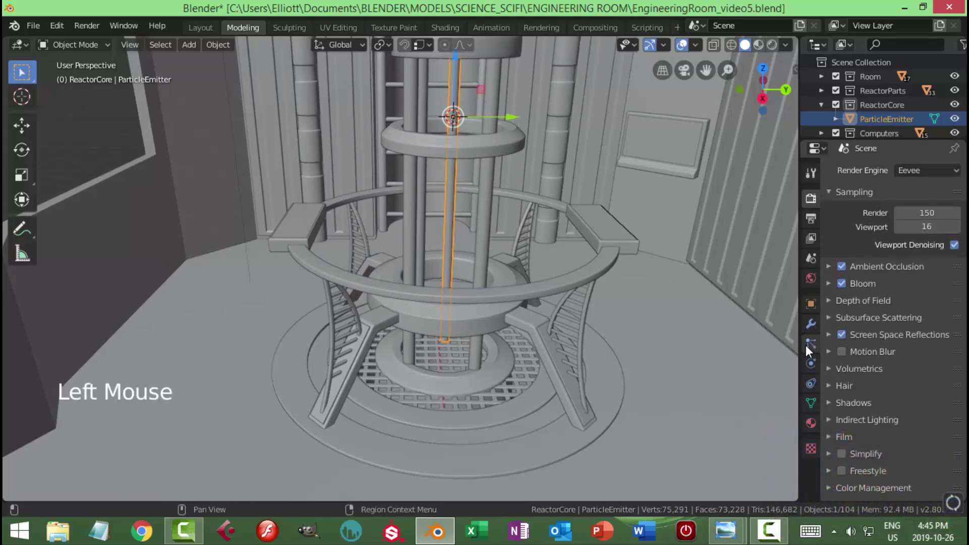
pyautogui.click(812, 347)
pyautogui.click(959, 174)
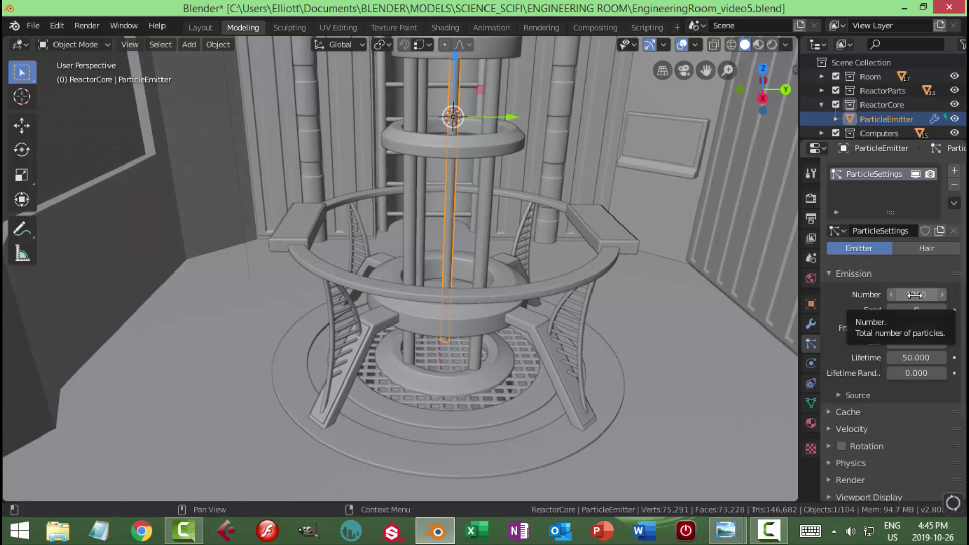
pyautogui.click(914, 293)
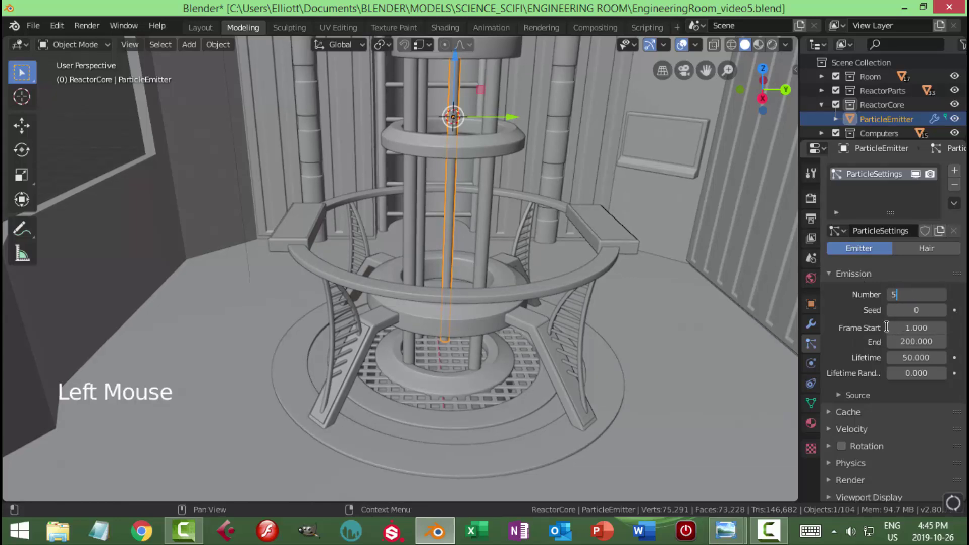
pyautogui.press('0')
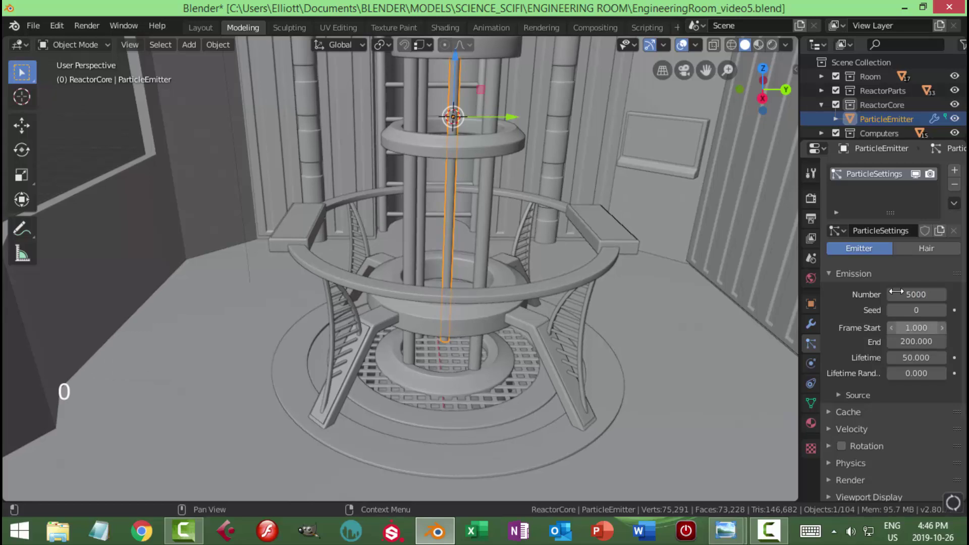
# Review the emitter's emission and physics particle settings
pyautogui.click(818, 199)
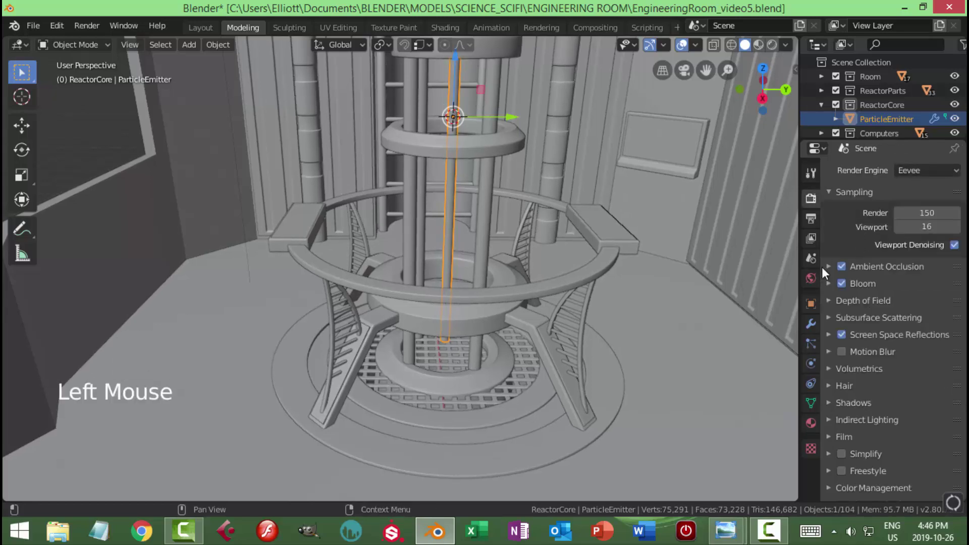
pyautogui.click(816, 344)
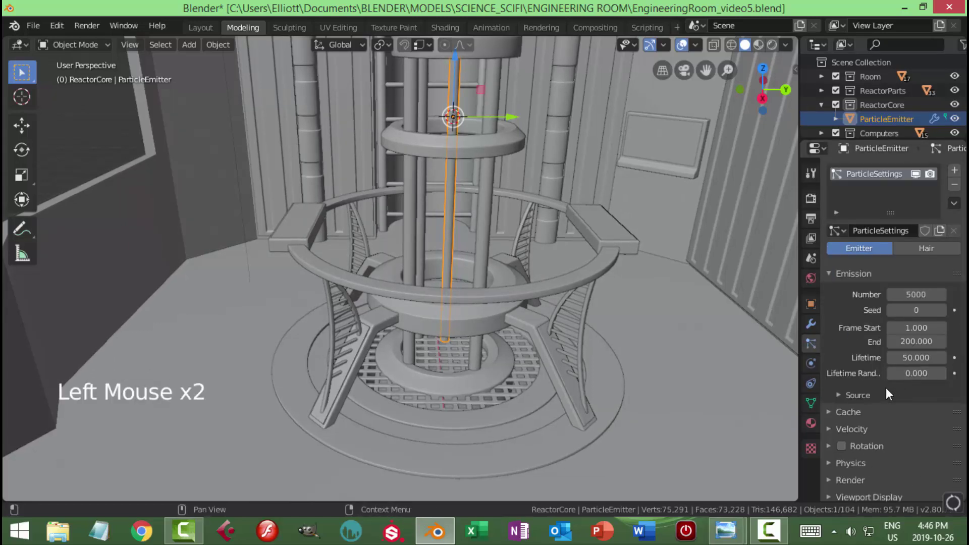
pyautogui.scroll(-3)
pyautogui.middleClick(898, 401)
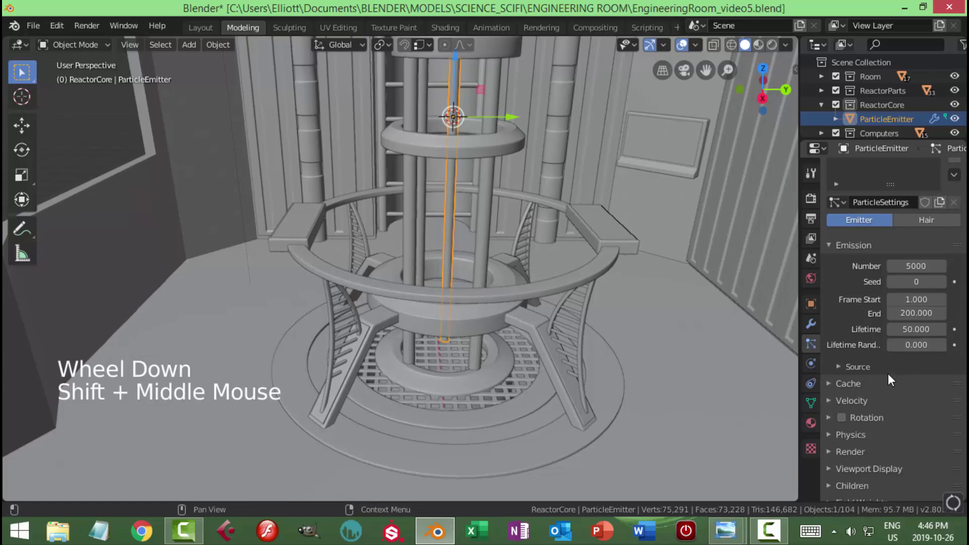
pyautogui.click(834, 249)
pyautogui.click(833, 345)
pyautogui.scroll(-3)
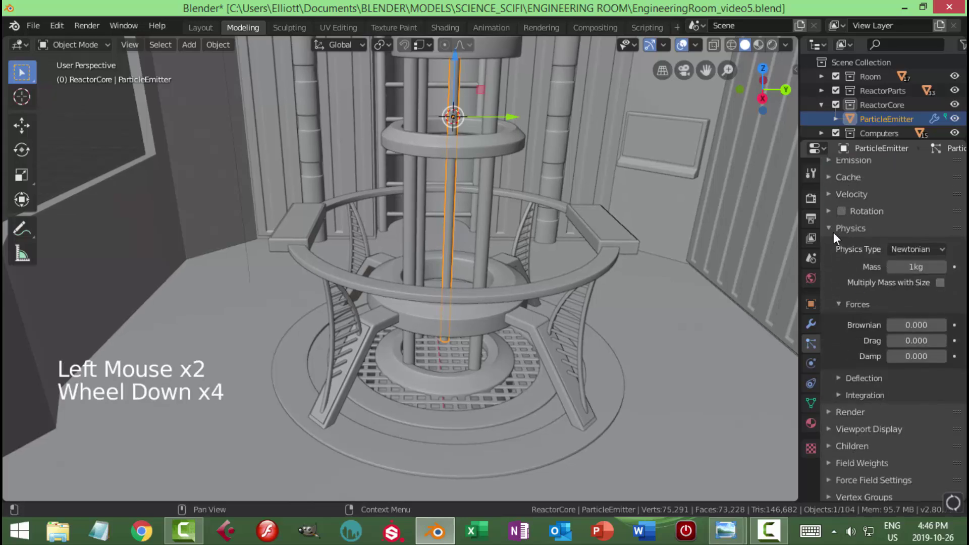
pyautogui.click(837, 231)
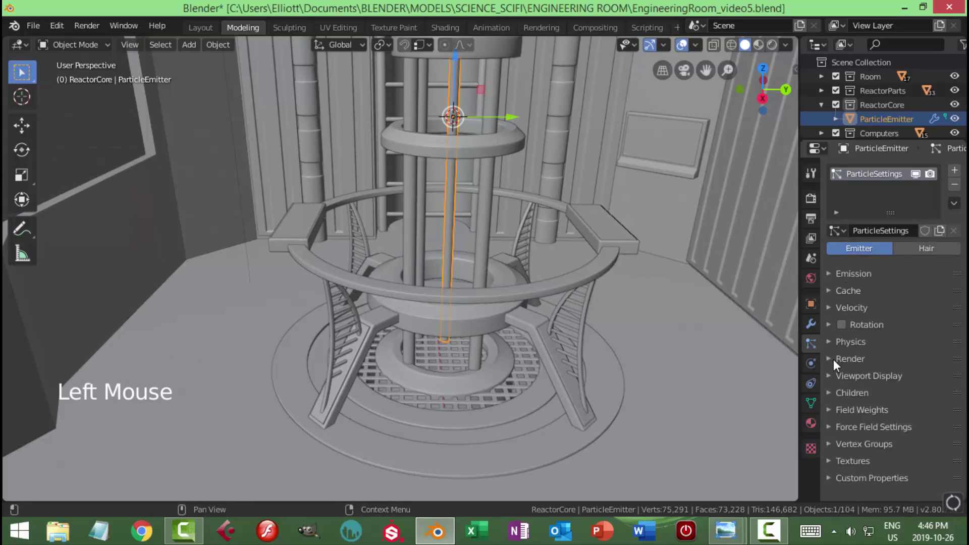
# Set the particles' render scale to 0.02
pyautogui.click(835, 366)
pyautogui.scroll(-3)
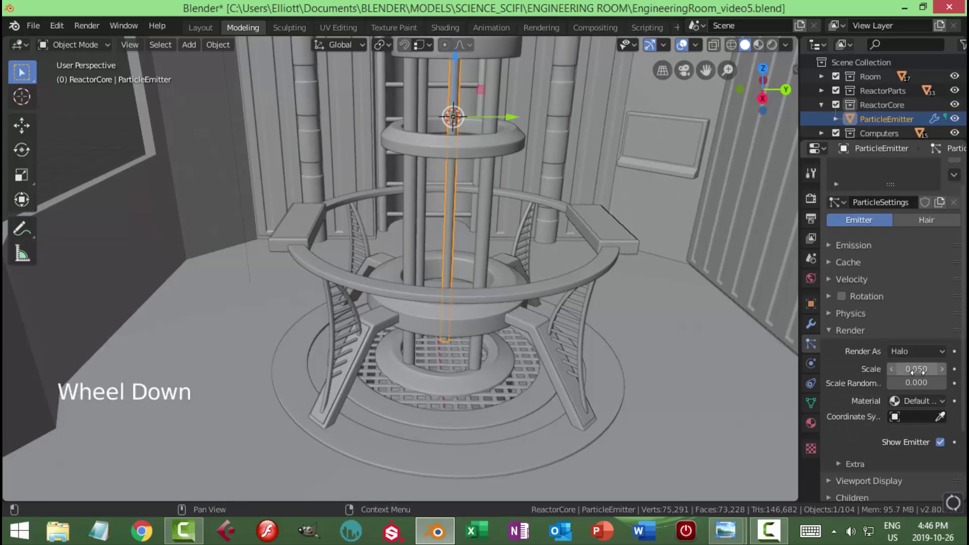
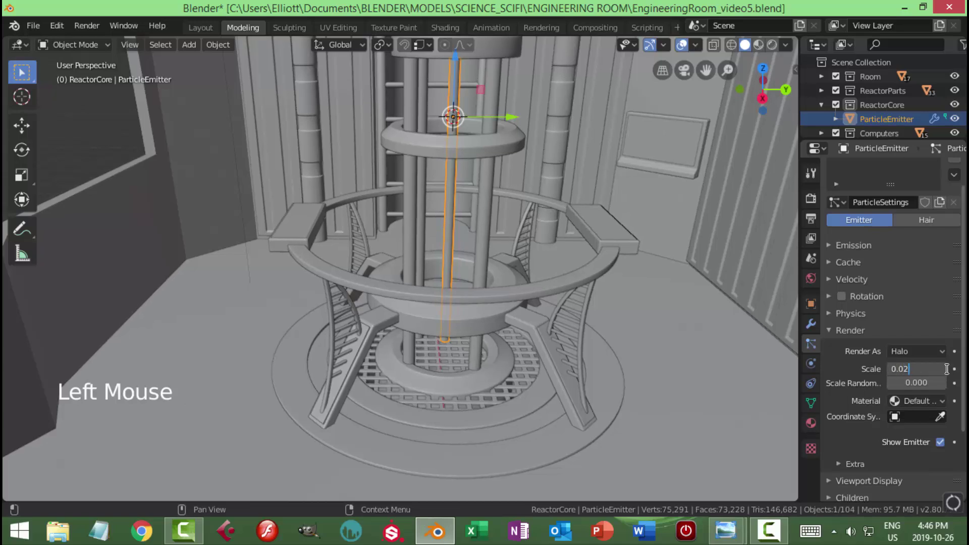
pyautogui.scroll(-3)
pyautogui.middleClick(560, 250)
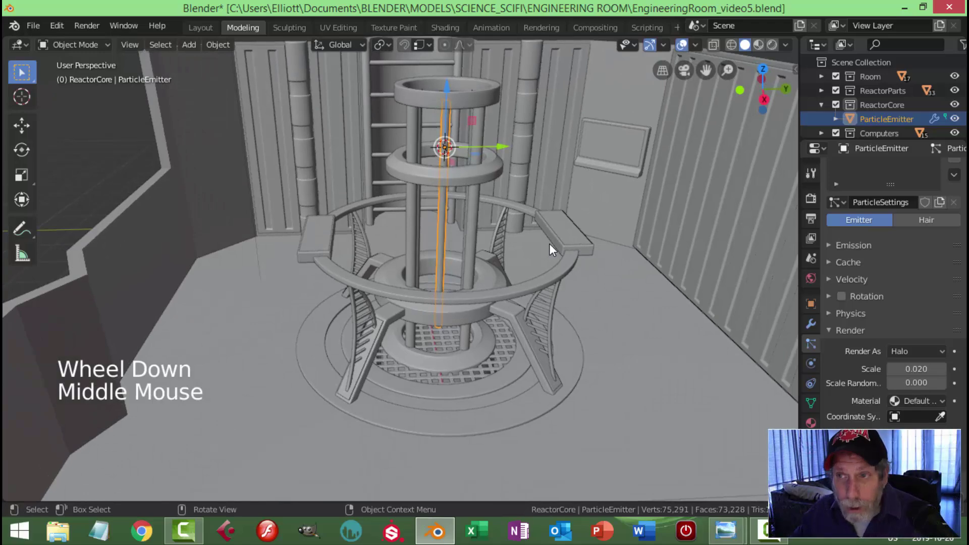
# Add a cube placed beside the room and rename it ParticleCube
pyautogui.scroll(-3)
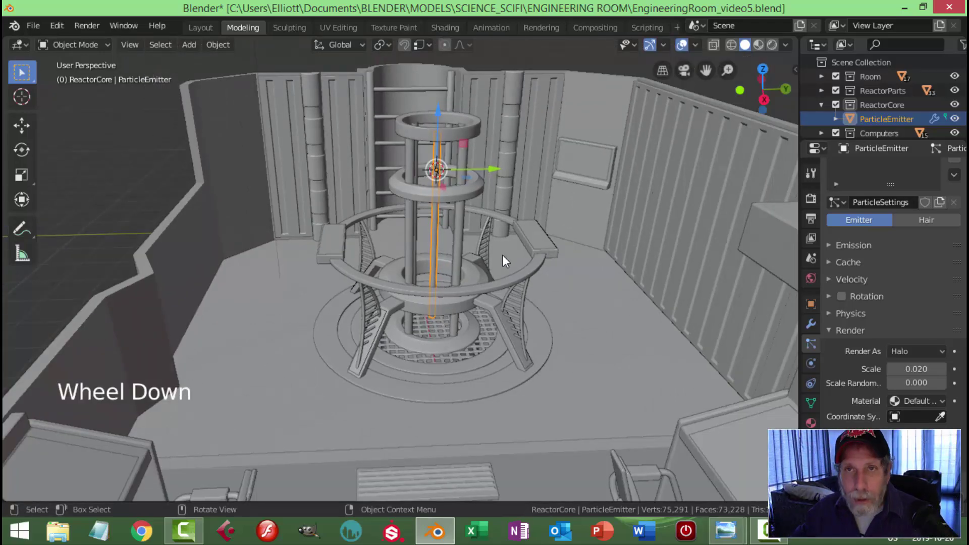
pyautogui.press('shift+a')
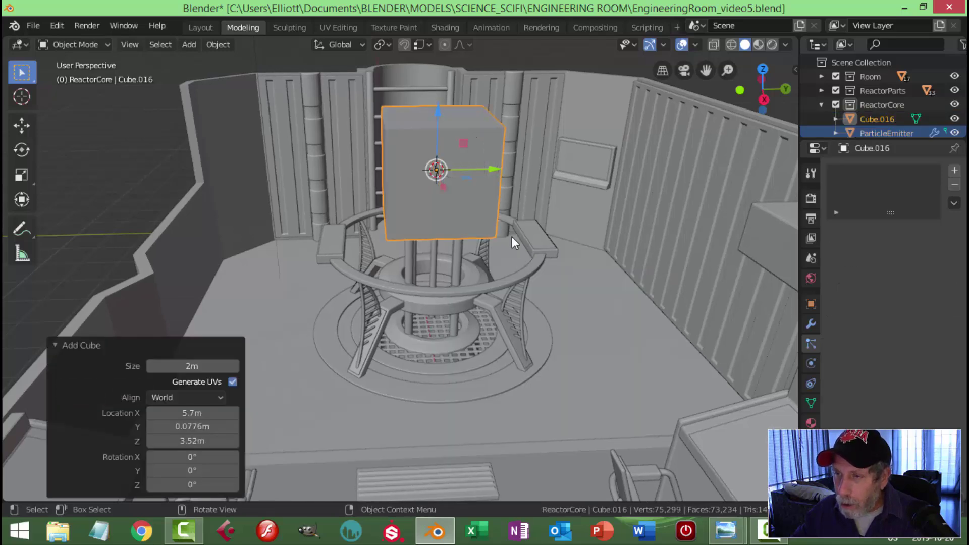
pyautogui.scroll(-3)
pyautogui.click(483, 225)
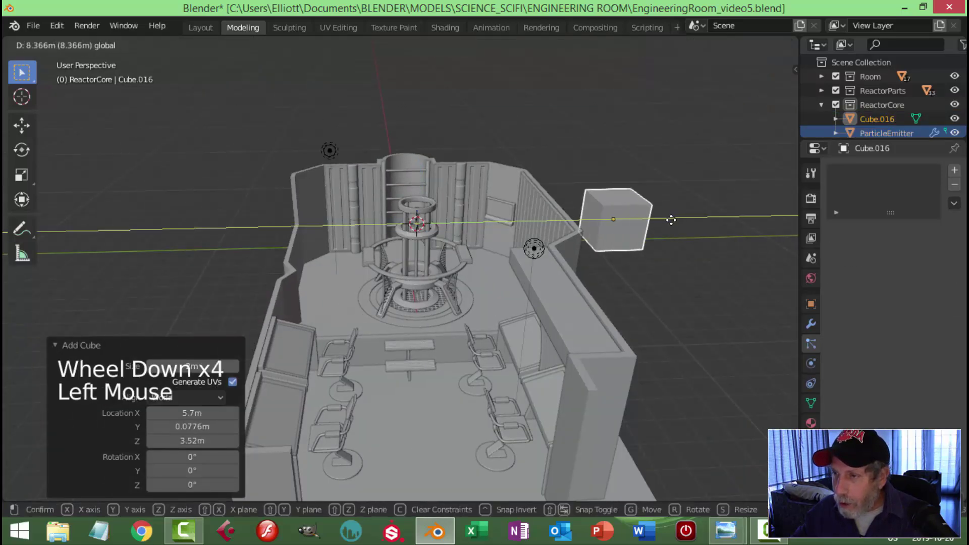
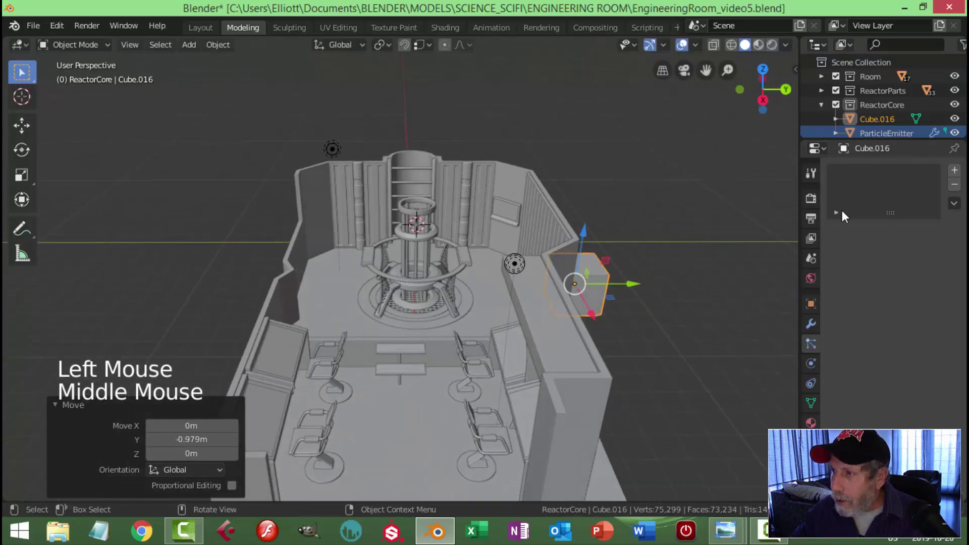
pyautogui.doubleClick(882, 123)
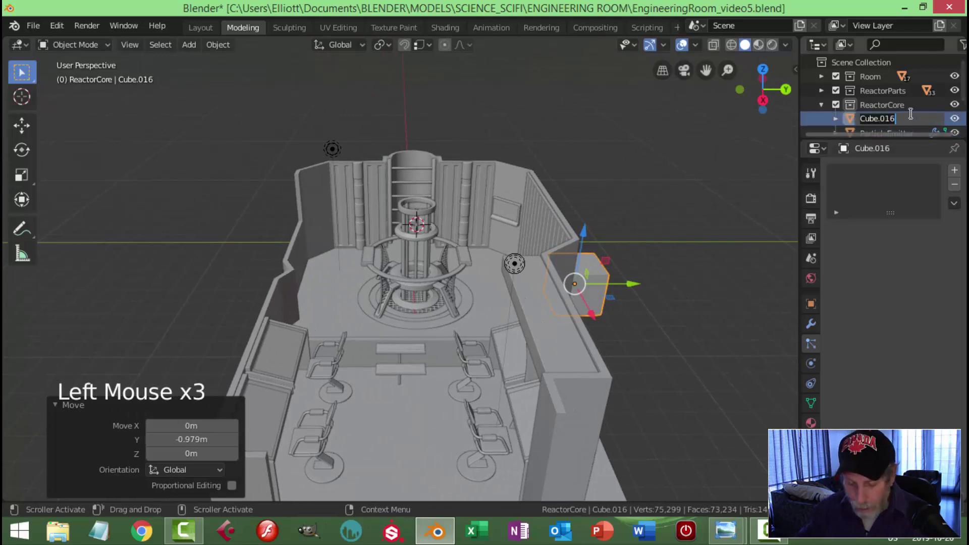
pyautogui.press('BackSpace')
pyautogui.press('BackSpace')
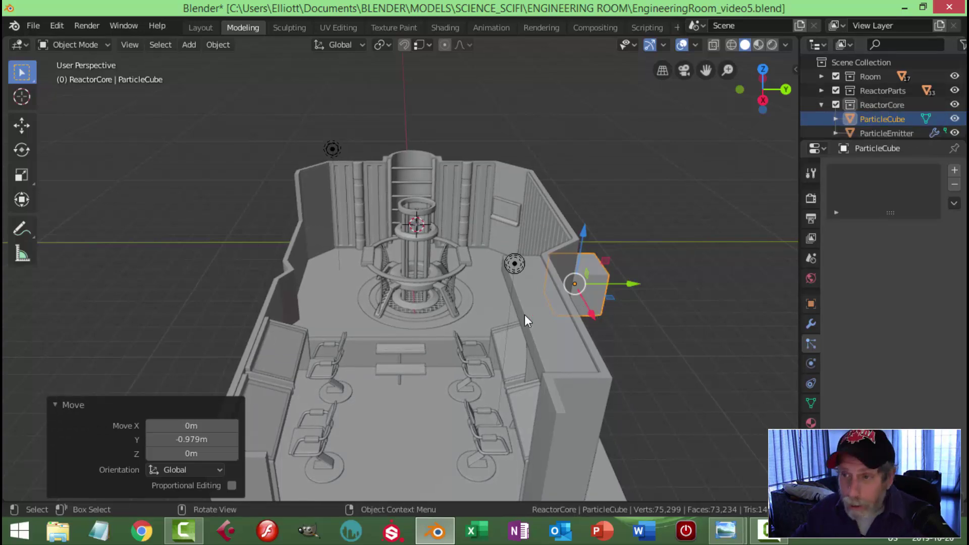
pyautogui.scroll(3)
# Render ParticleEmitter's particles as Object instances using ParticleCube
pyautogui.click(436, 232)
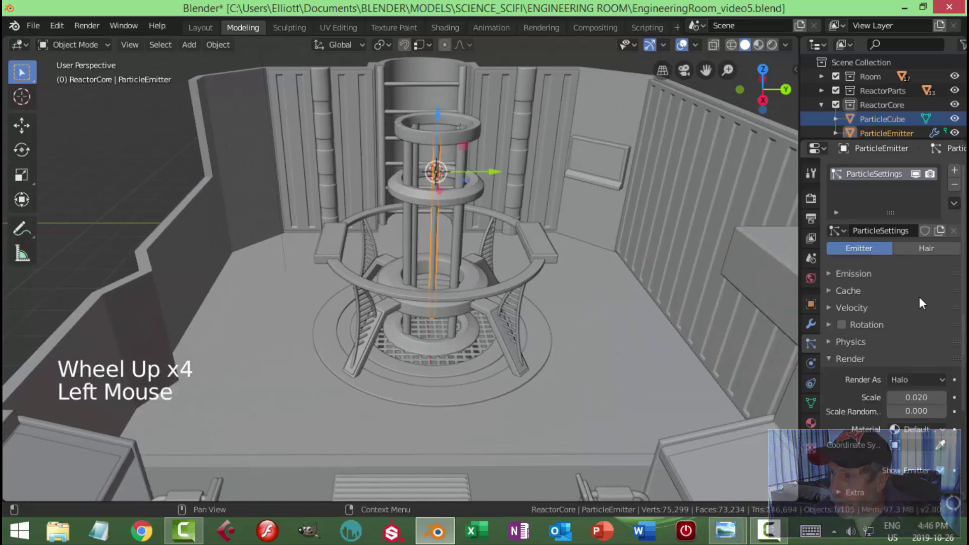
pyautogui.scroll(-3)
pyautogui.scroll(-3)
pyautogui.click(910, 330)
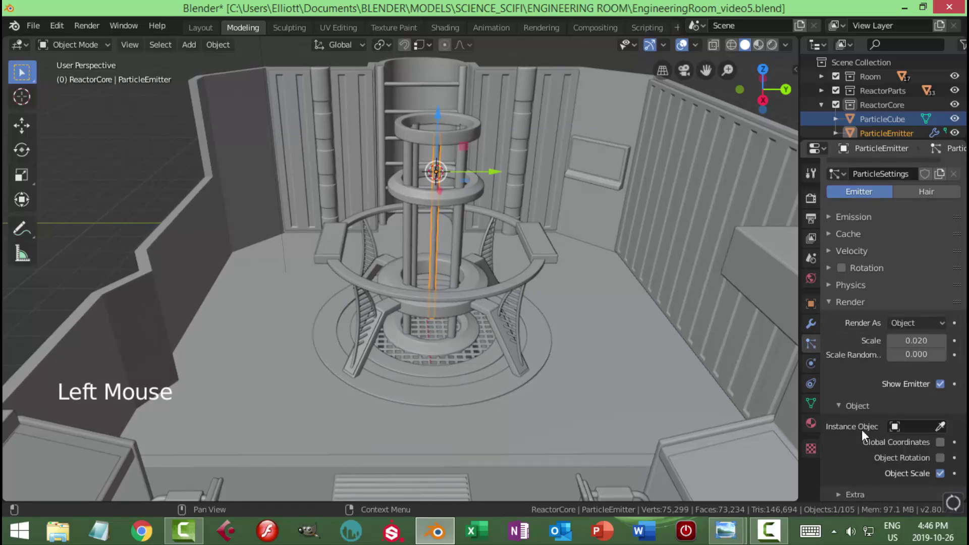
pyautogui.scroll(-3)
pyautogui.scroll(-3)
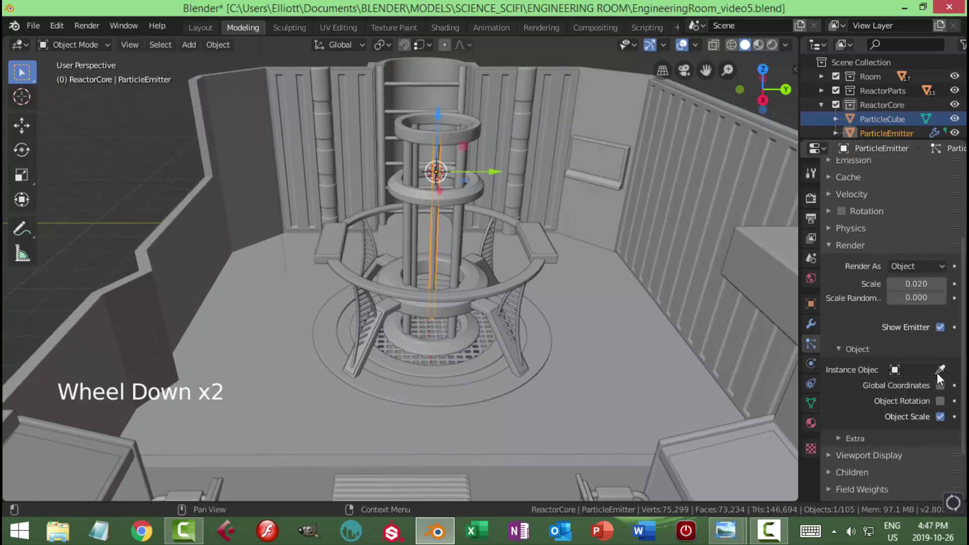
pyautogui.click(918, 364)
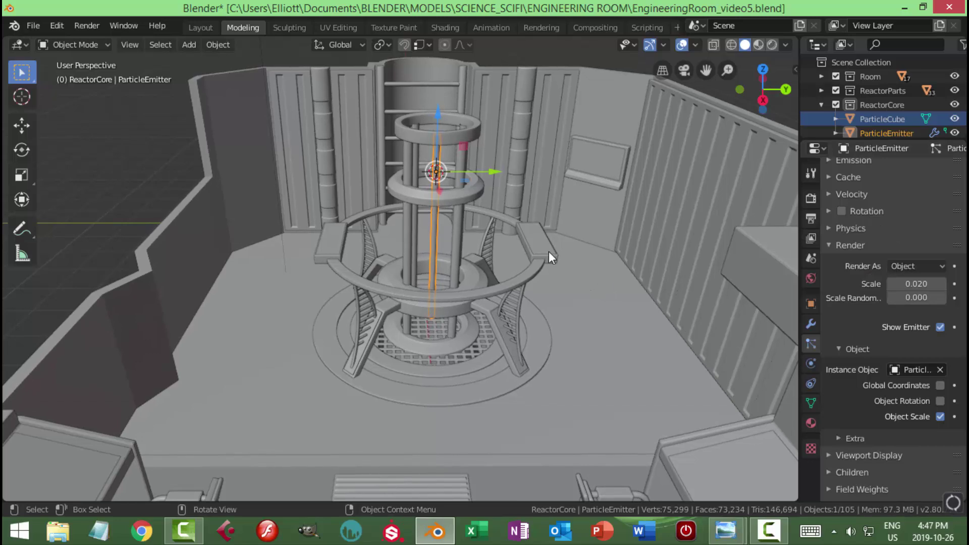
# Play the timeline to preview the tiny cube particles scattering down the reactor column
pyautogui.press('space')
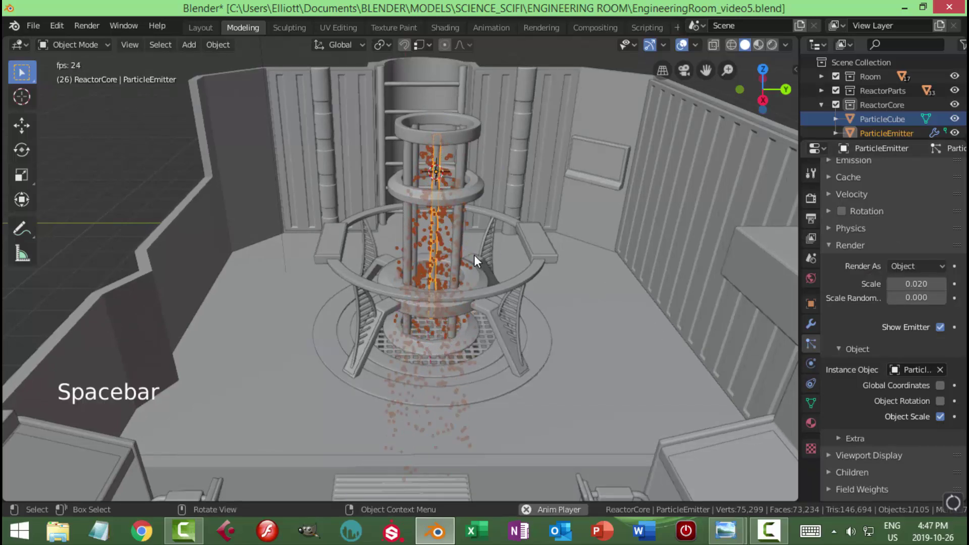
pyautogui.press('space')
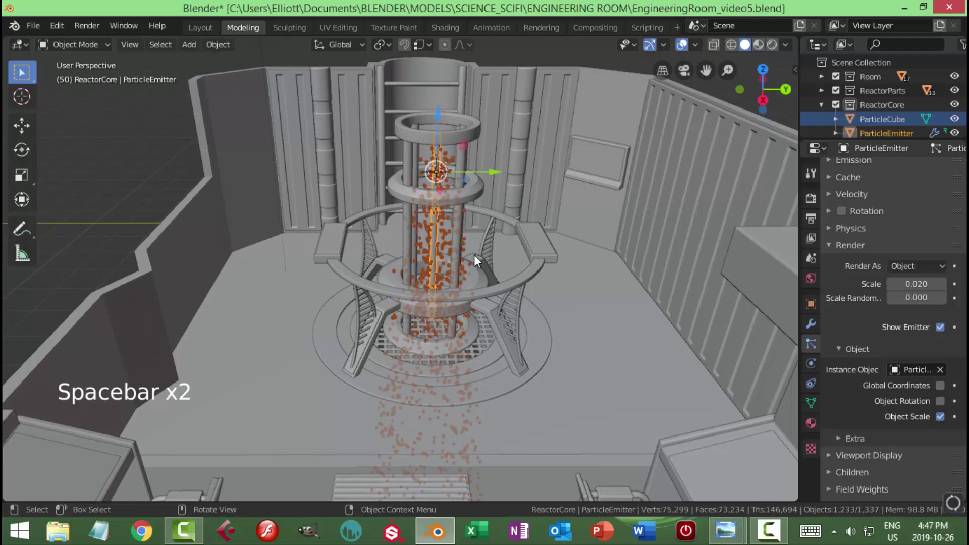
pyautogui.press('Tab')
pyautogui.press('Tab')
pyautogui.press('alt+a')
pyautogui.scroll(3)
pyautogui.press('space')
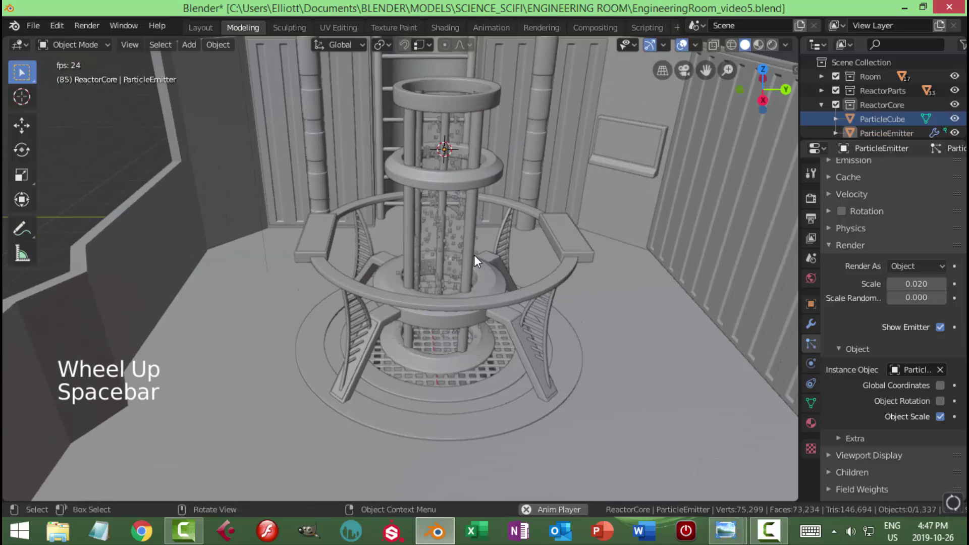
pyautogui.press('space')
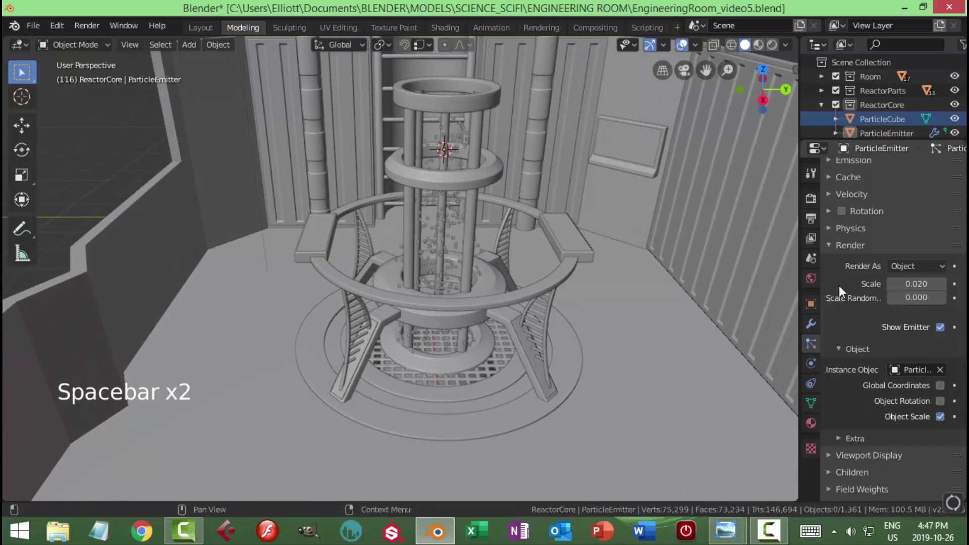
# Set the particles' Gravity field weight to 0 so they ignore gravity
pyautogui.click(837, 249)
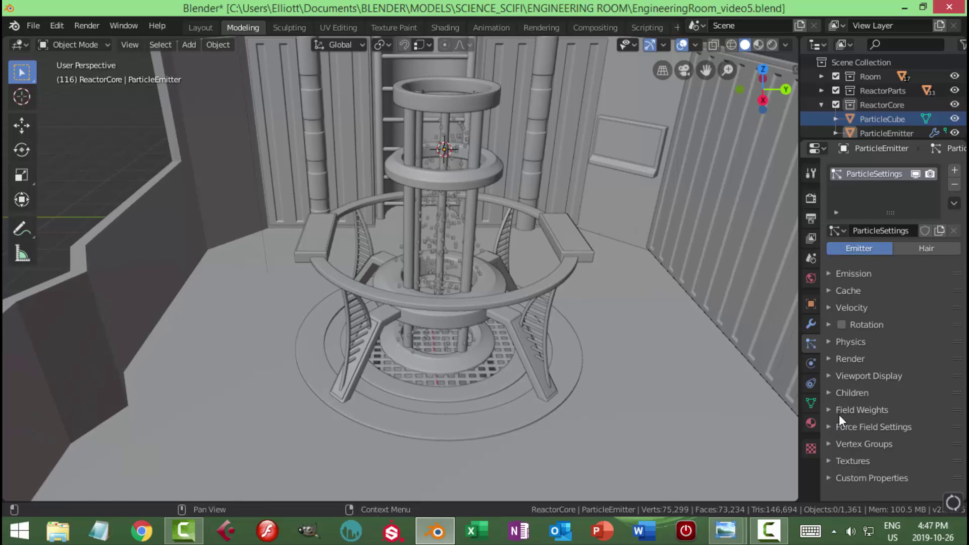
pyautogui.click(833, 414)
pyautogui.scroll(-3)
pyautogui.scroll(-3)
pyautogui.scroll(-3)
pyautogui.click(928, 310)
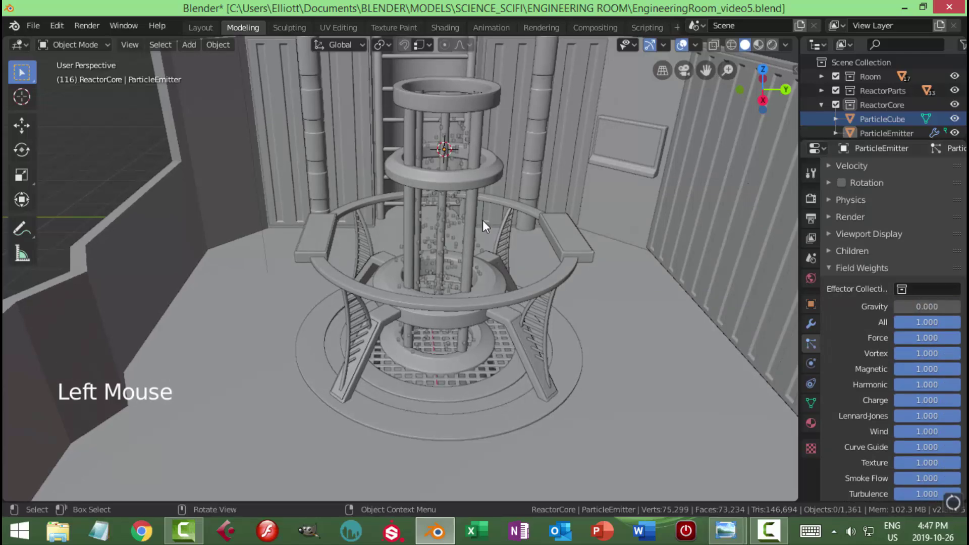
# Preview the floating cube particles and save the file
pyautogui.press('space')
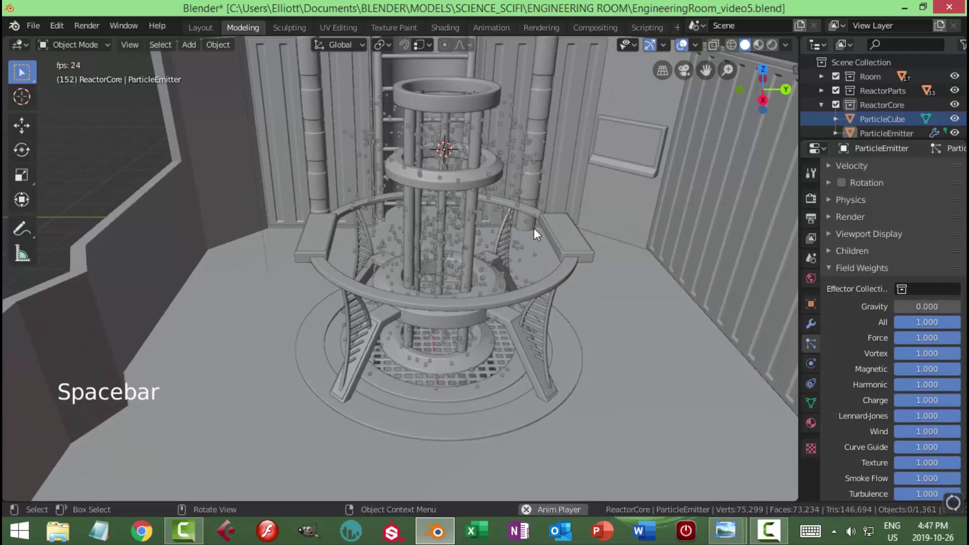
pyautogui.press('space')
pyautogui.press('ctrl+s')
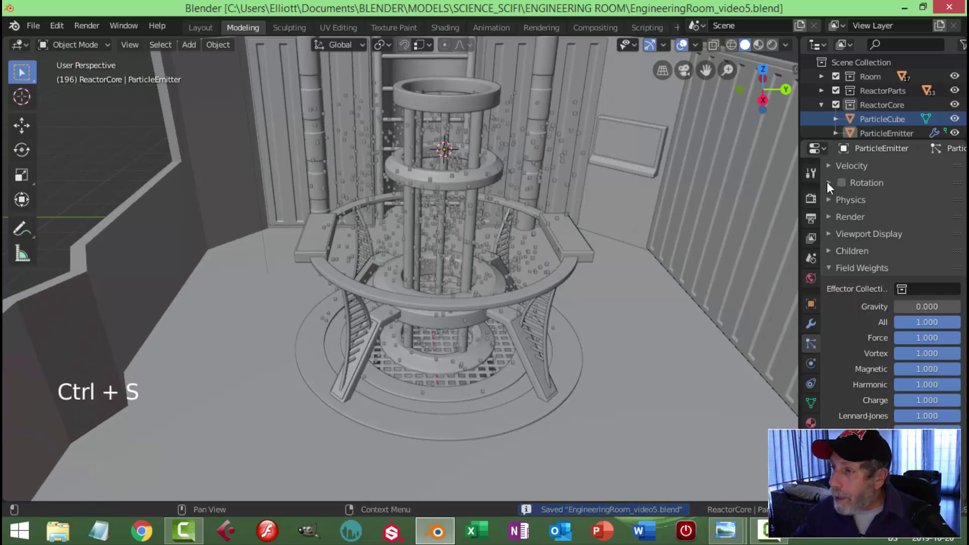
# Try particle scale 0.010, set it back to 0.020, and save the file
pyautogui.click(831, 270)
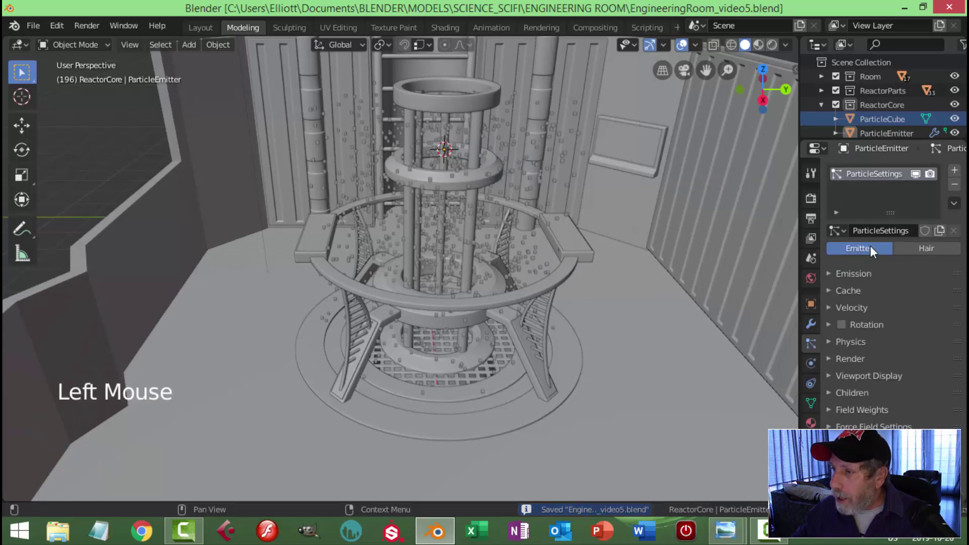
pyautogui.scroll(3)
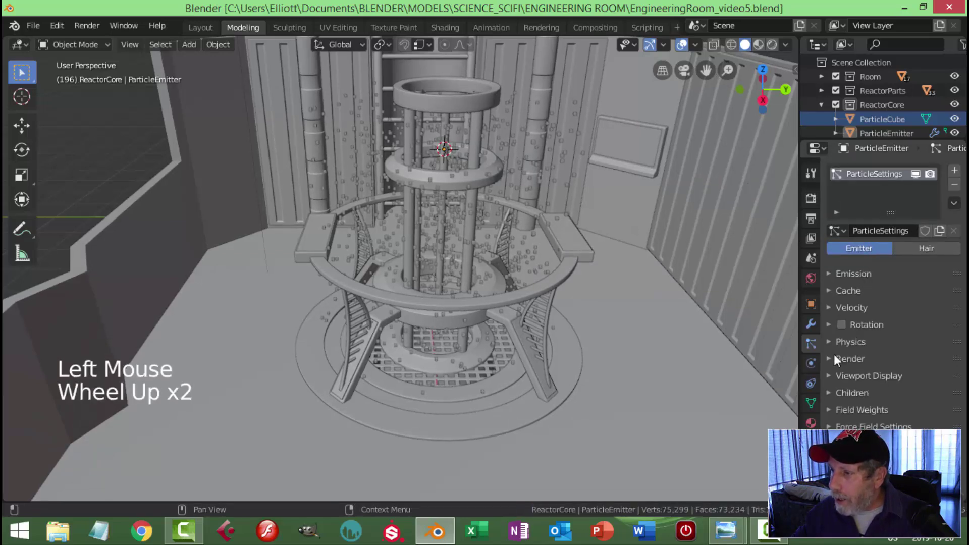
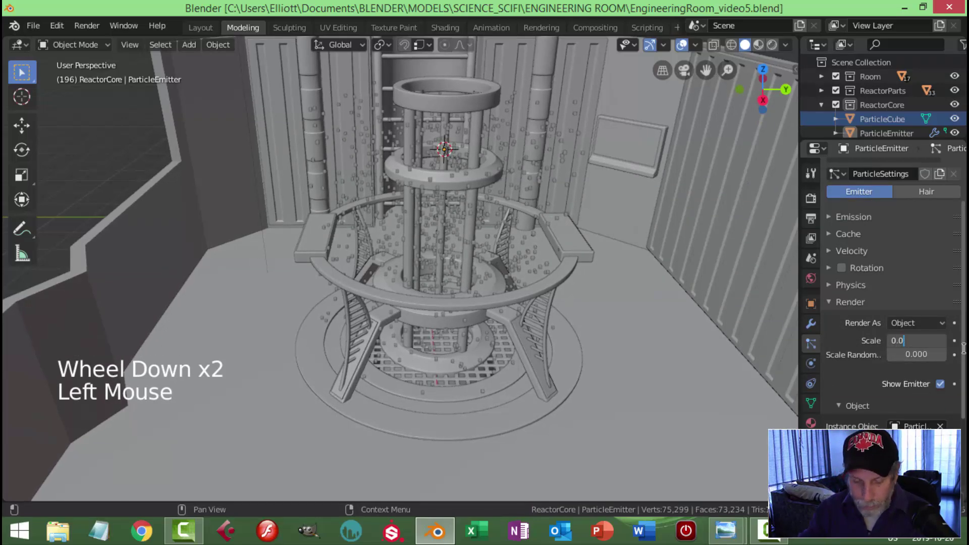
pyautogui.press('space')
pyautogui.press('space')
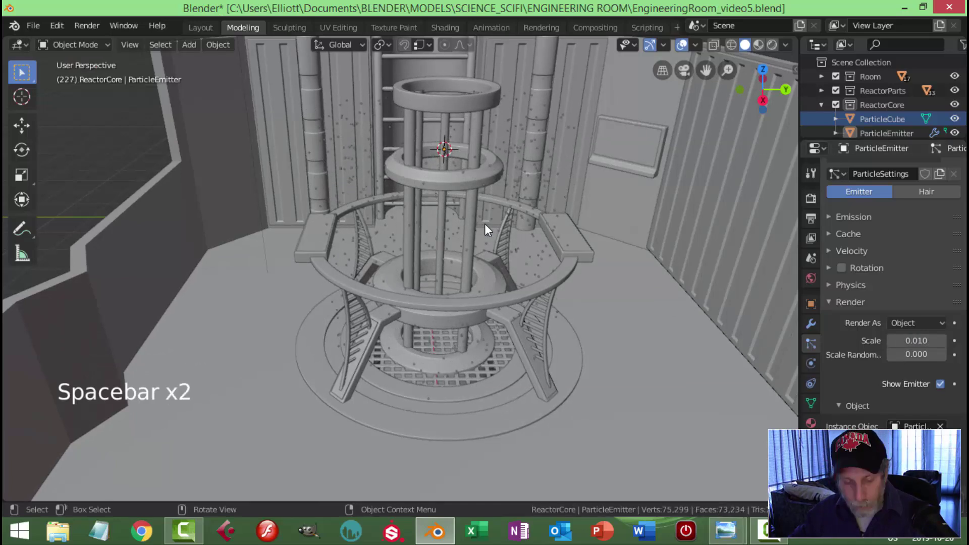
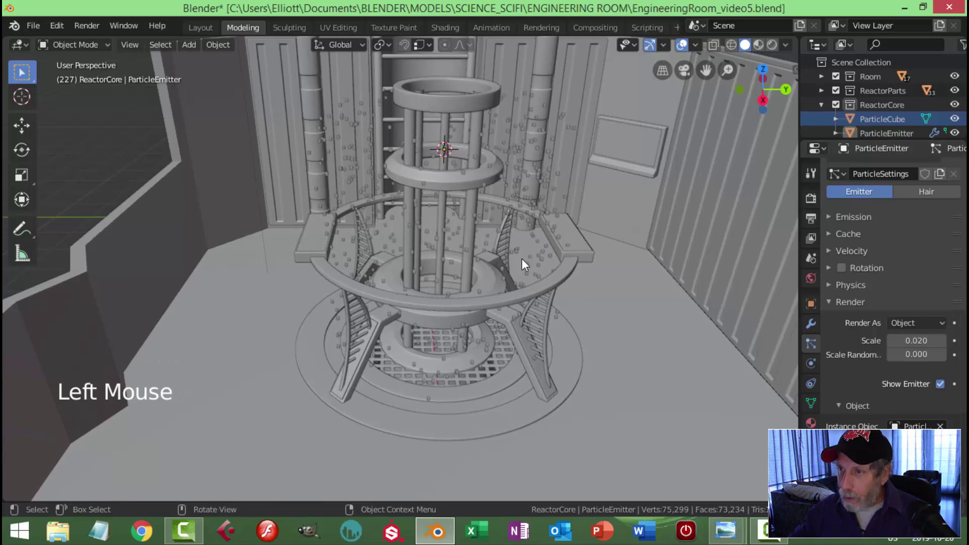
pyautogui.press('ctrl+s')
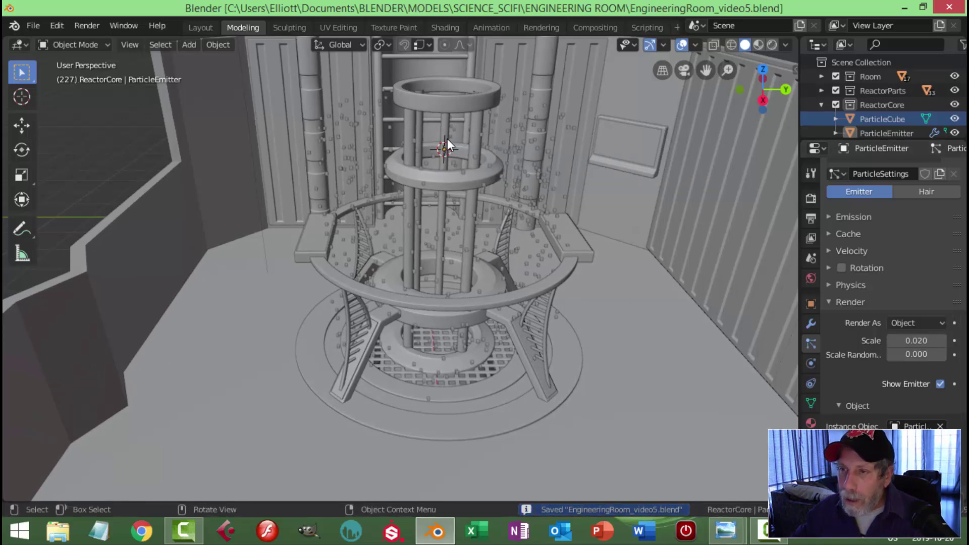
# Place a Force Field object at the ParticleEmitter's origin in the reactor column centre
pyautogui.click(450, 212)
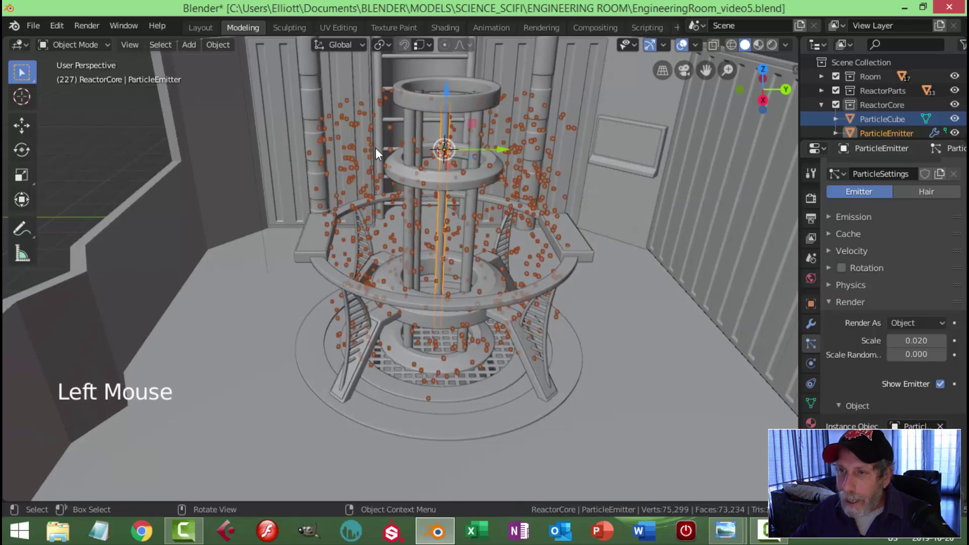
pyautogui.click(221, 50)
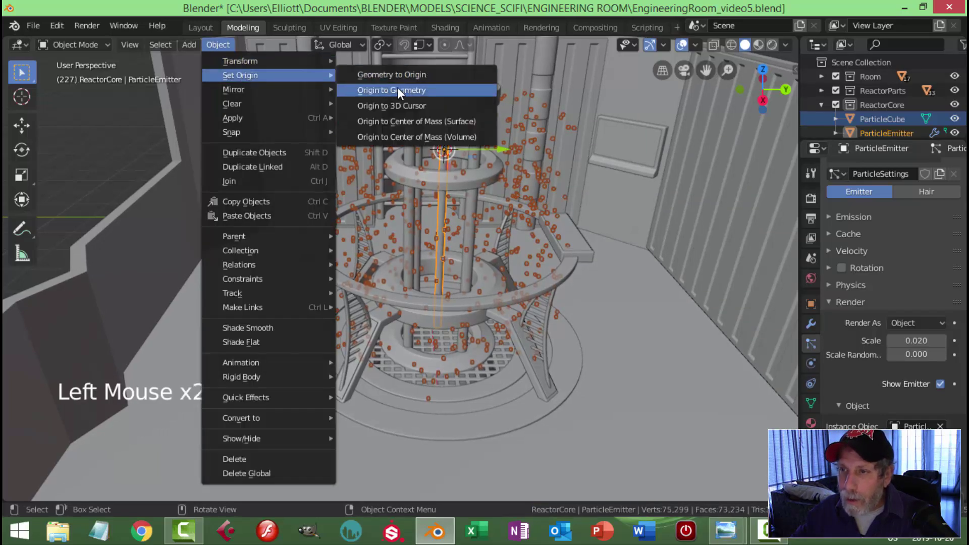
pyautogui.press('shift+s')
pyautogui.press('Tab')
pyautogui.press('Tab')
pyautogui.press('alt+a')
pyautogui.press('shift+a')
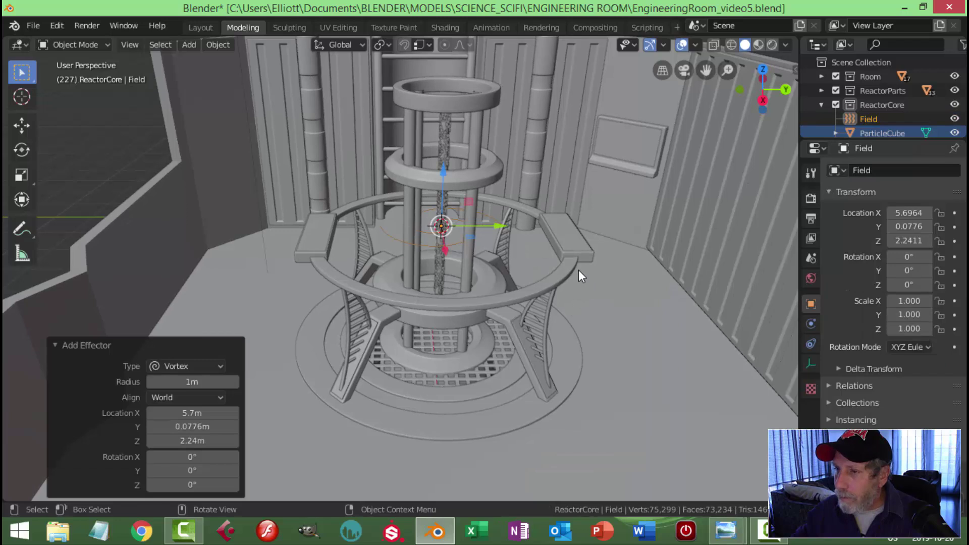
# Scale the Field down to about 0.63 and play the animation to test it
pyautogui.press('s')
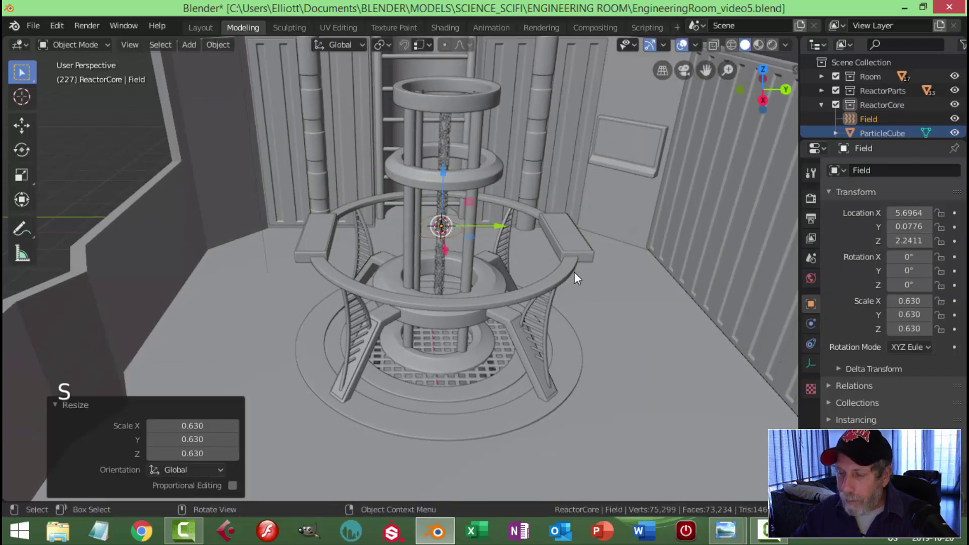
pyautogui.press('space')
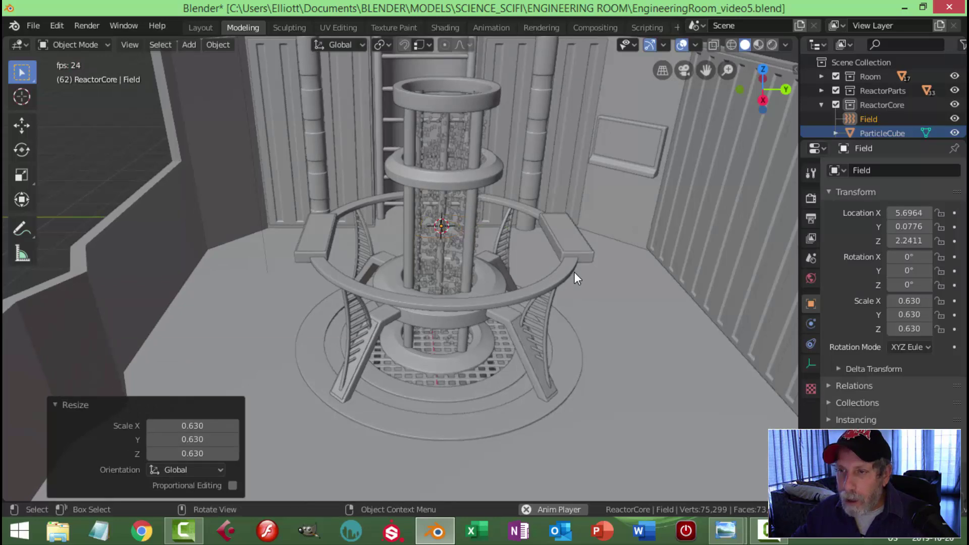
pyautogui.press('space')
# Scale the Field to 0.536 so particles pack inside the column, check playback, and save
pyautogui.press('s')
pyautogui.press('space')
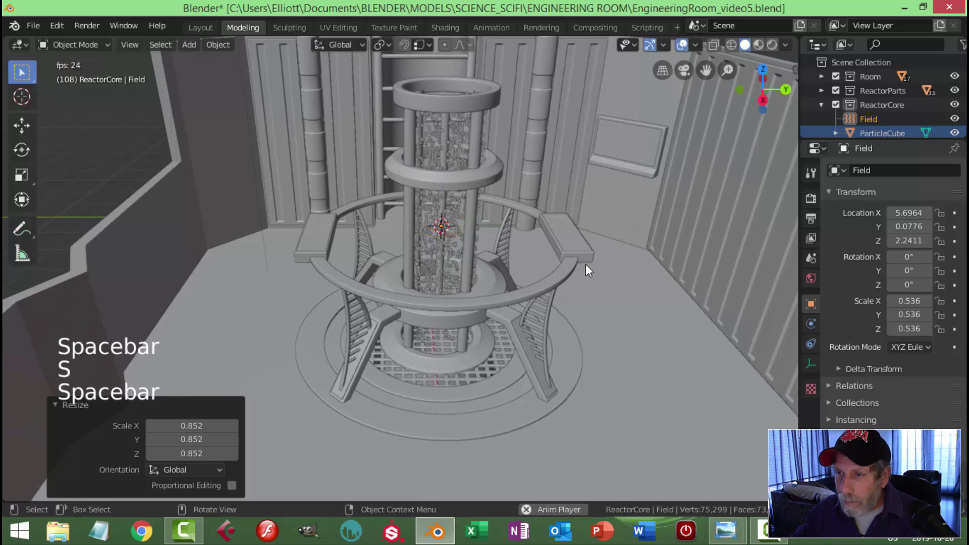
pyautogui.press('space')
pyautogui.press('ctrl+s')
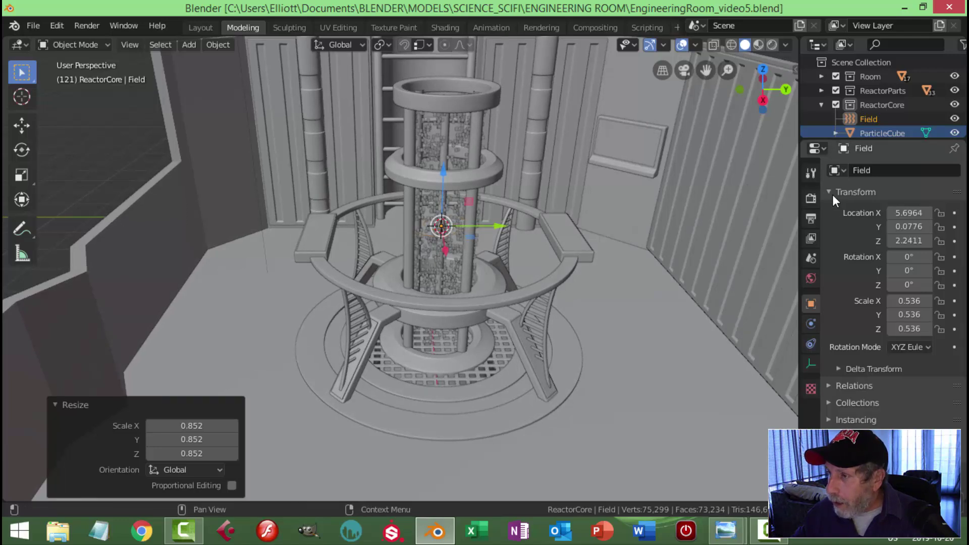
# Collapse the Field's object panels and make ParticleEmitter active with its particle settings shown
pyautogui.click(837, 199)
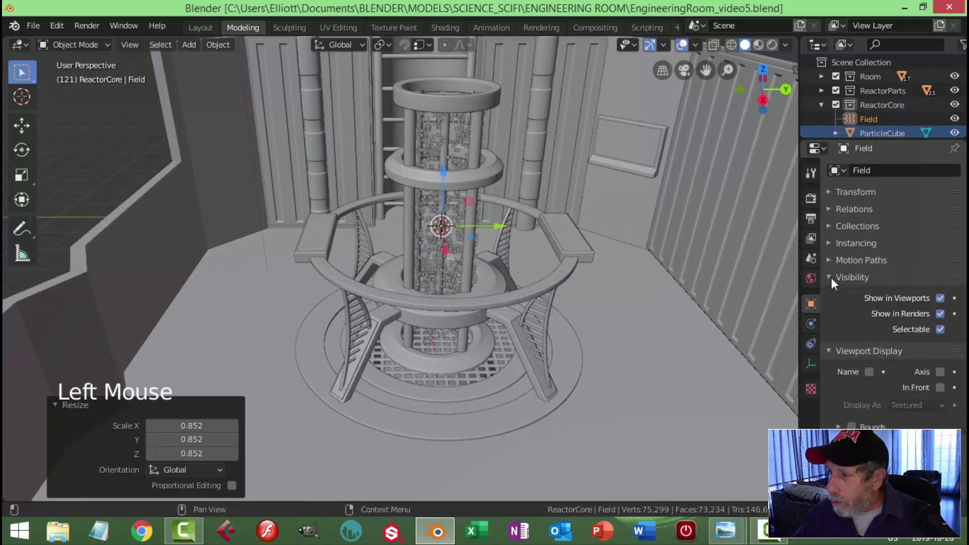
pyautogui.click(833, 285)
pyautogui.click(831, 295)
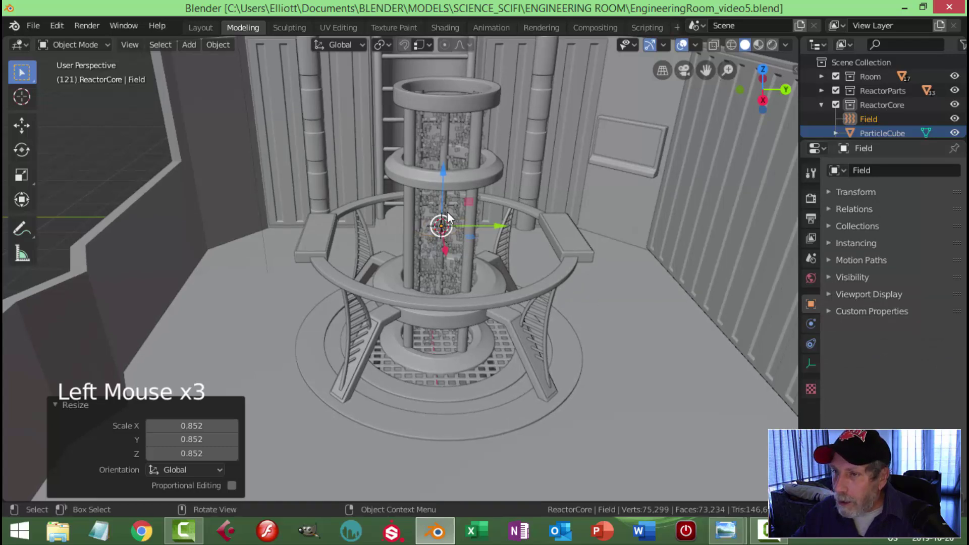
pyautogui.click(460, 128)
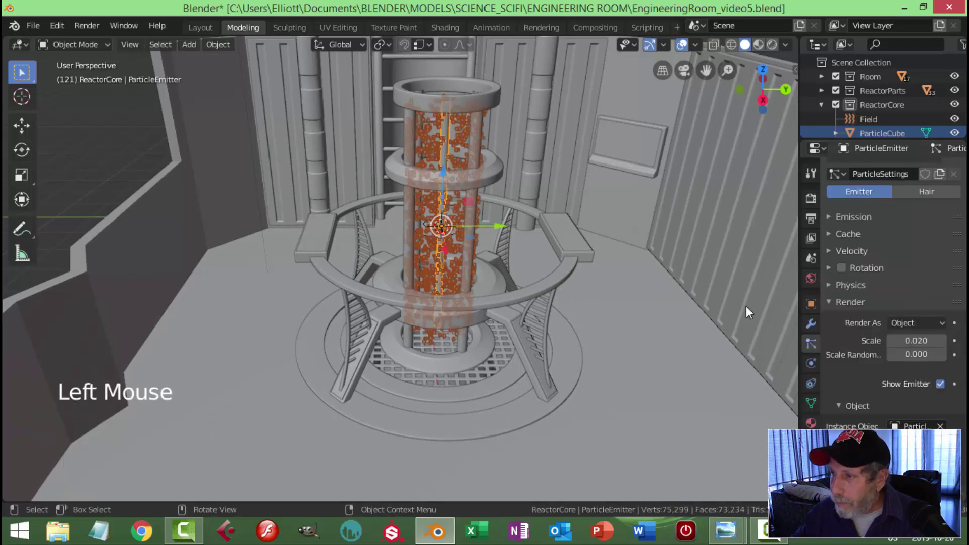
pyautogui.click(835, 306)
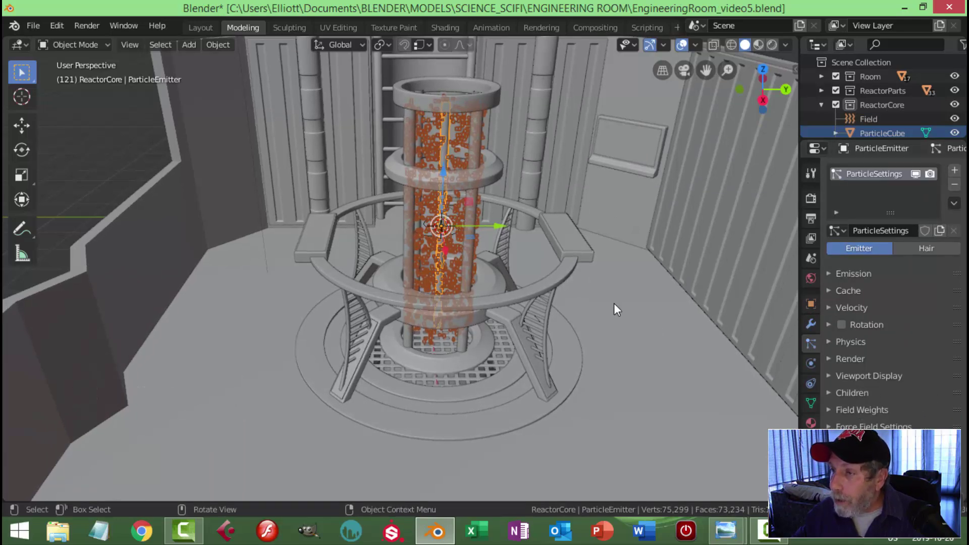
# Orbit around the room toward the reactor and make ParticleCube the active object
pyautogui.scroll(-3)
pyautogui.middleClick(620, 270)
pyautogui.middleClick(619, 266)
pyautogui.click(557, 253)
pyautogui.middleClick(609, 287)
pyautogui.scroll(3)
pyautogui.scroll(-3)
pyautogui.middleClick(624, 288)
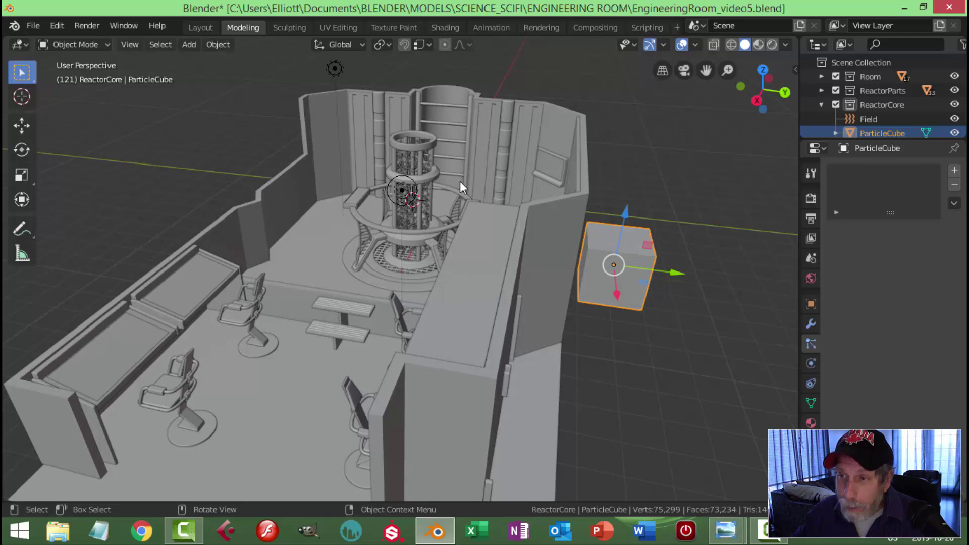
pyautogui.scroll(3)
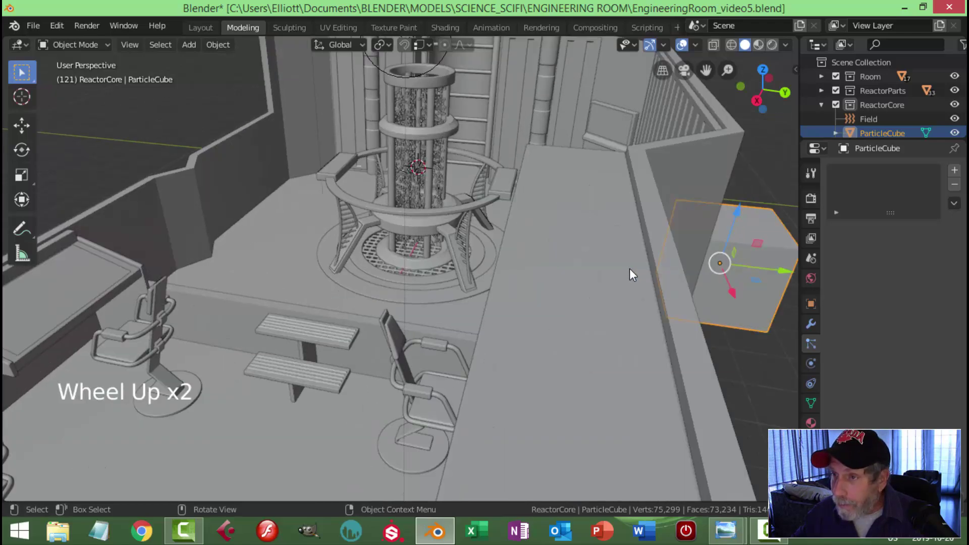
pyautogui.scroll(-3)
pyautogui.middleClick(665, 247)
pyautogui.middleClick(676, 250)
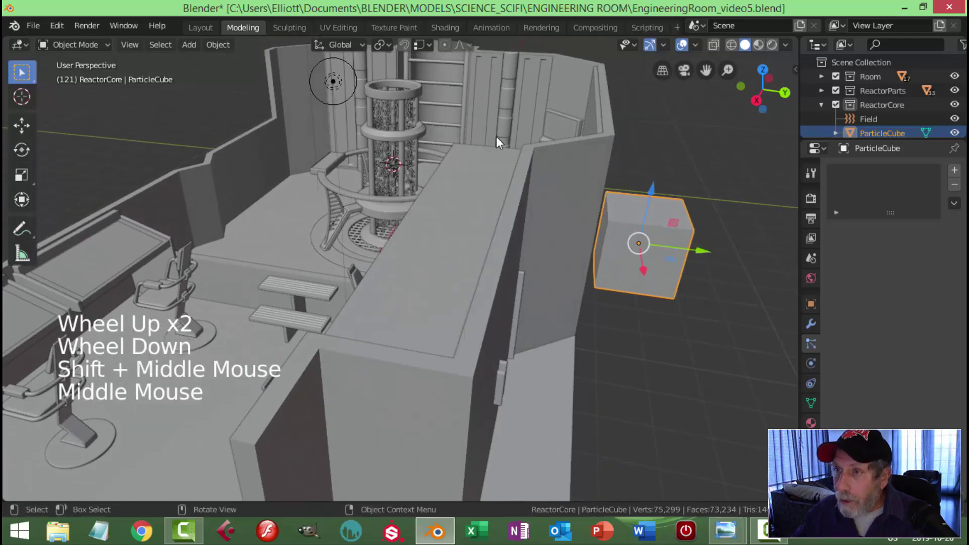
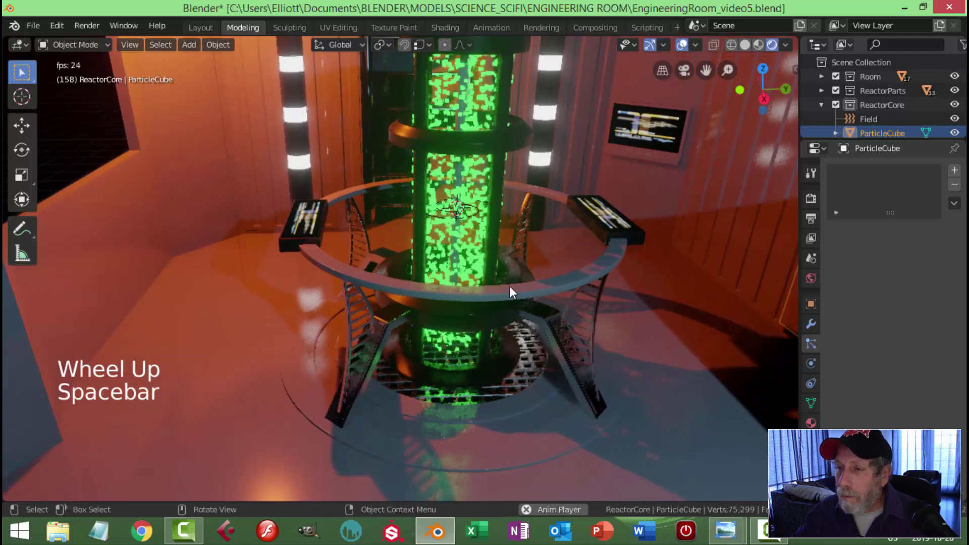
# Select ParticleEmitter and switch its material Surface from Principled BSDF to Emission
pyautogui.press('space')
pyautogui.middleClick(535, 243)
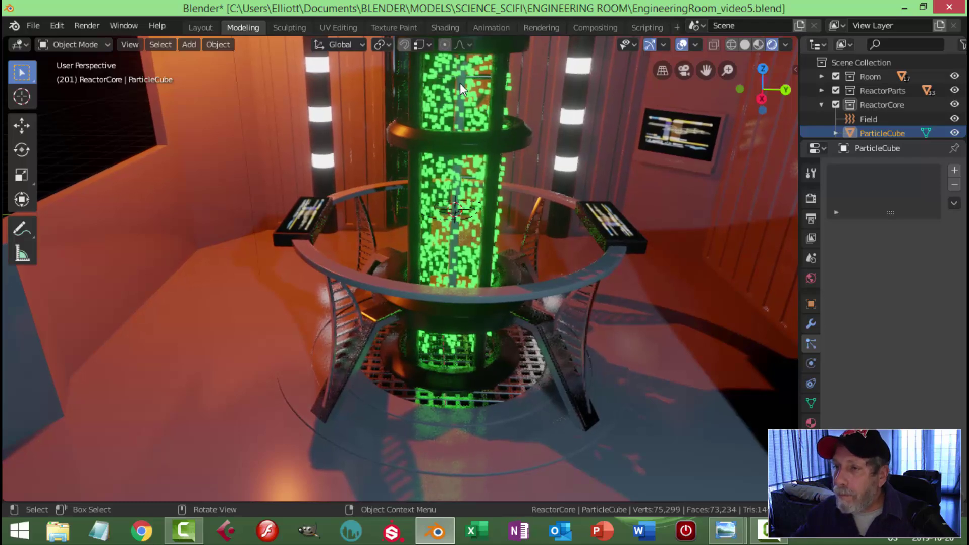
pyautogui.click(465, 89)
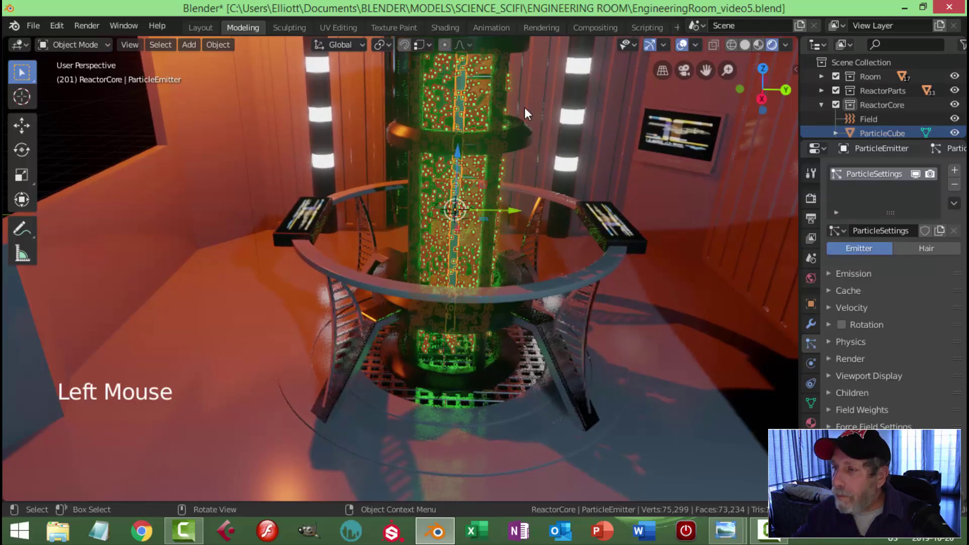
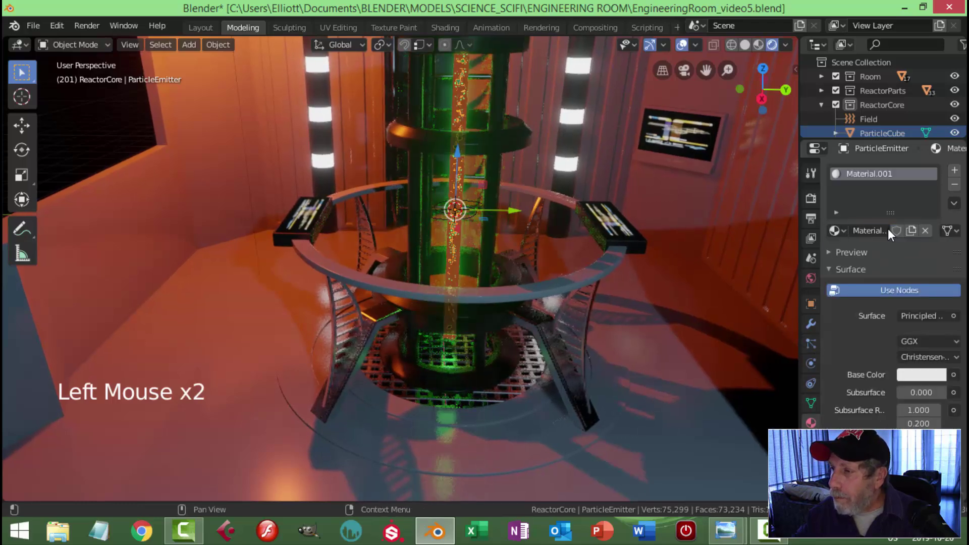
pyautogui.click(924, 316)
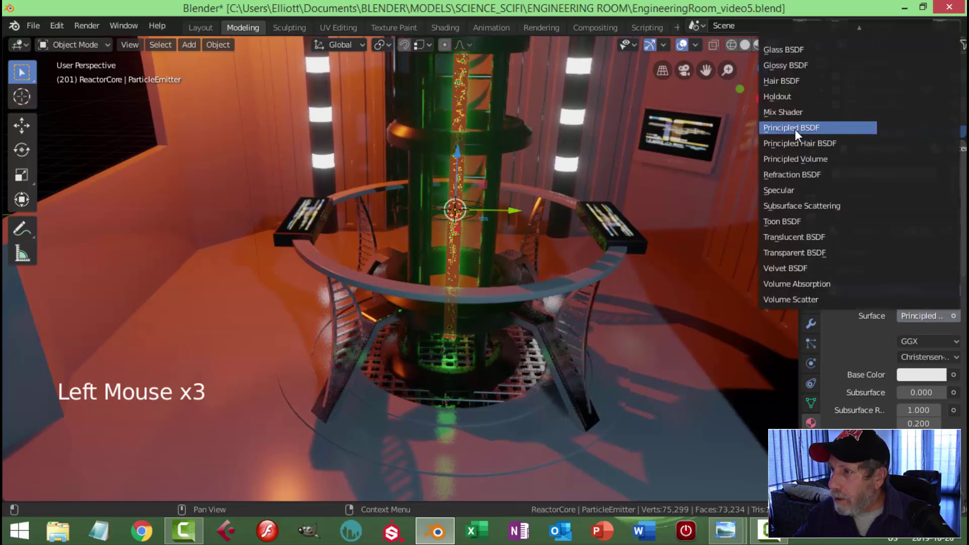
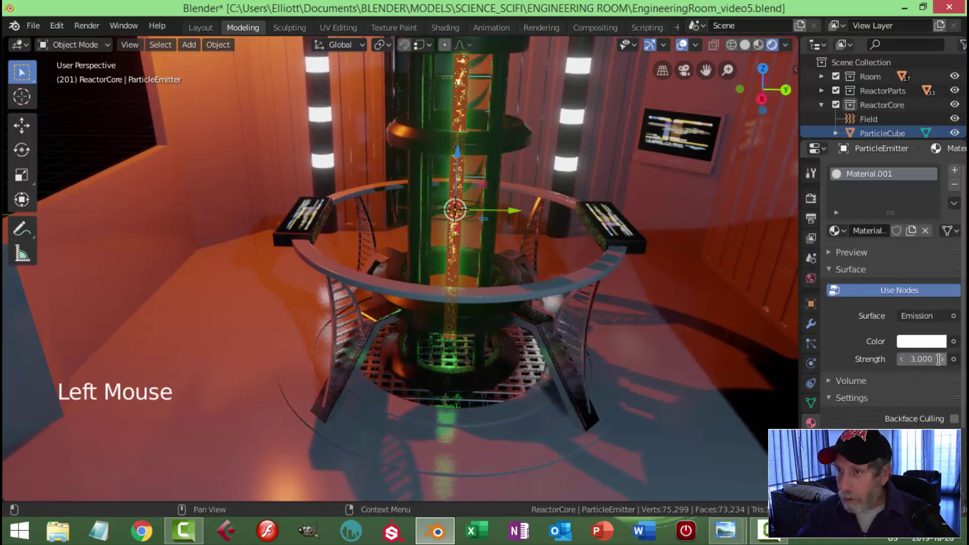
# Set the Emission strength to 3 and play to see glowing green cubes fill the reactor
pyautogui.press('Tab')
pyautogui.press('Tab')
pyautogui.press('alt+a')
pyautogui.press('space')
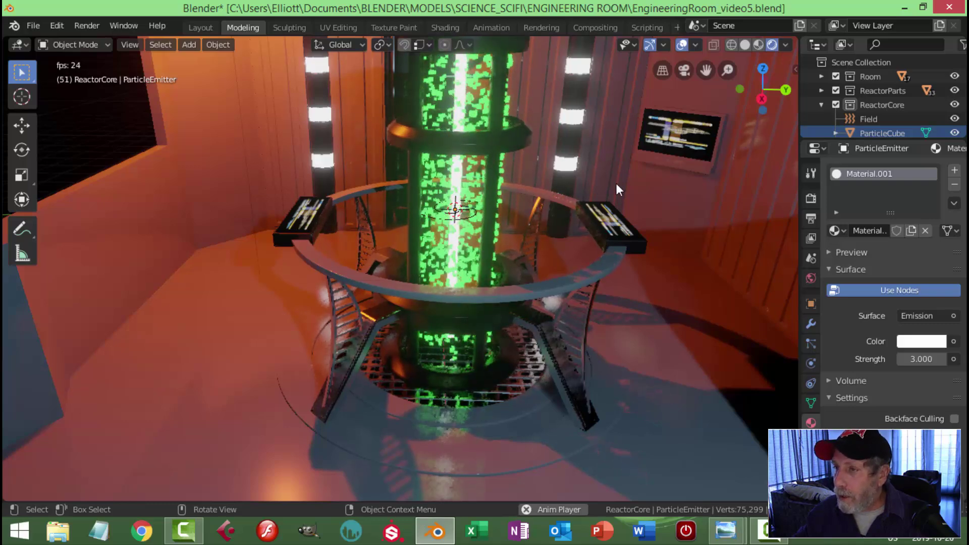
# Rescale the ParticleEmitter and replay the animation to check the particle flow
pyautogui.press('space')
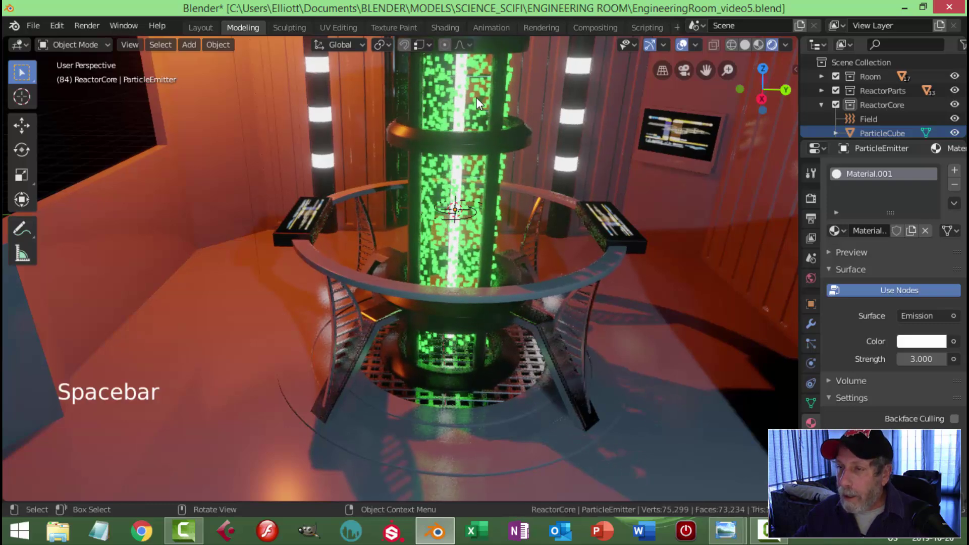
pyautogui.click(465, 81)
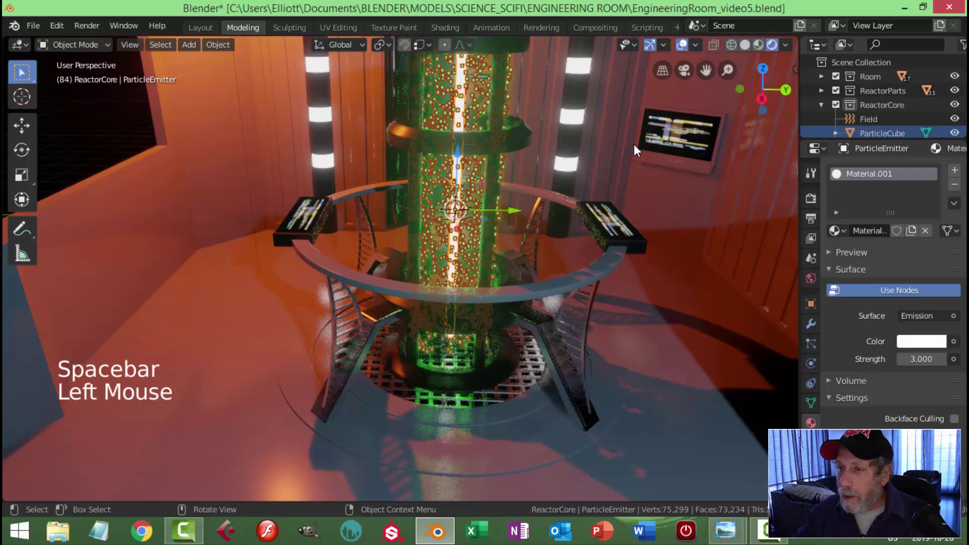
pyautogui.press('s')
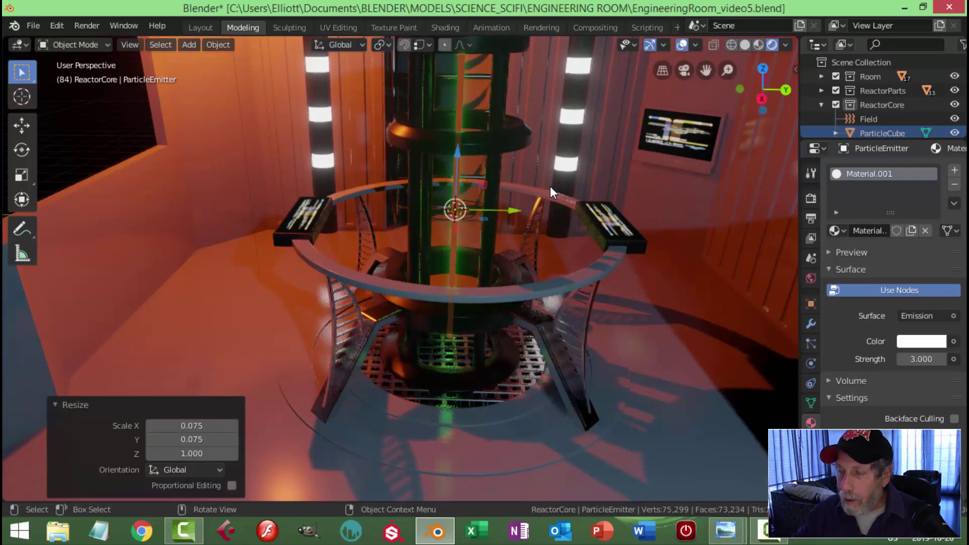
pyautogui.press('space')
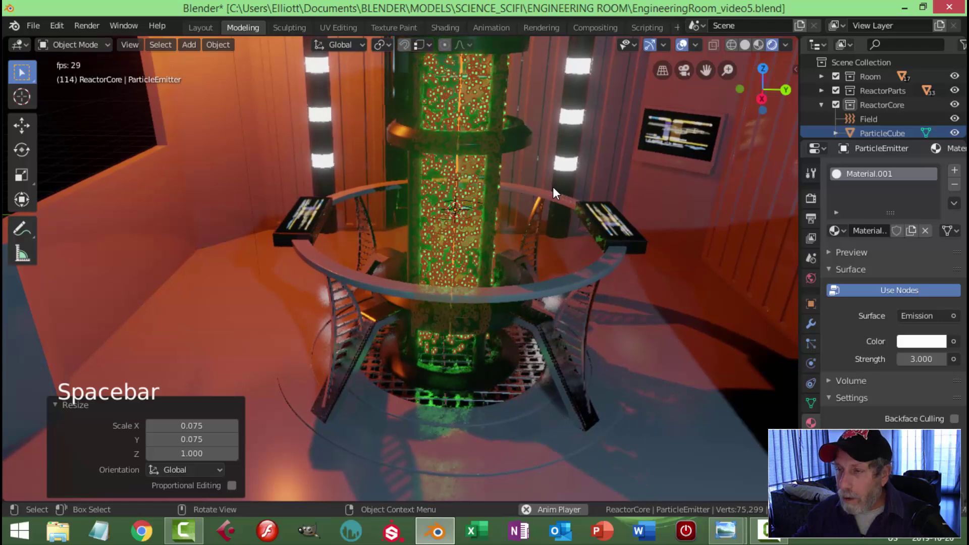
pyautogui.press('space')
pyautogui.press('alt+a')
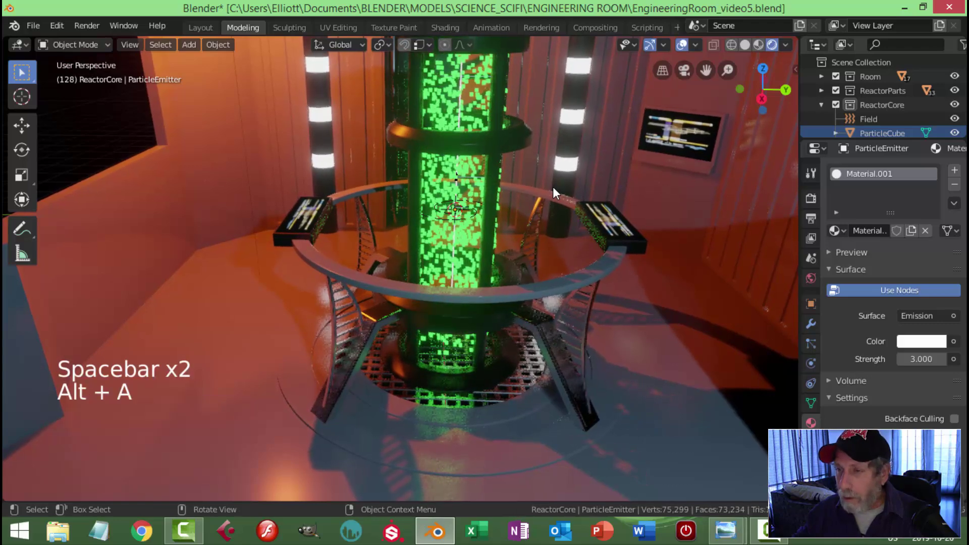
pyautogui.press('space')
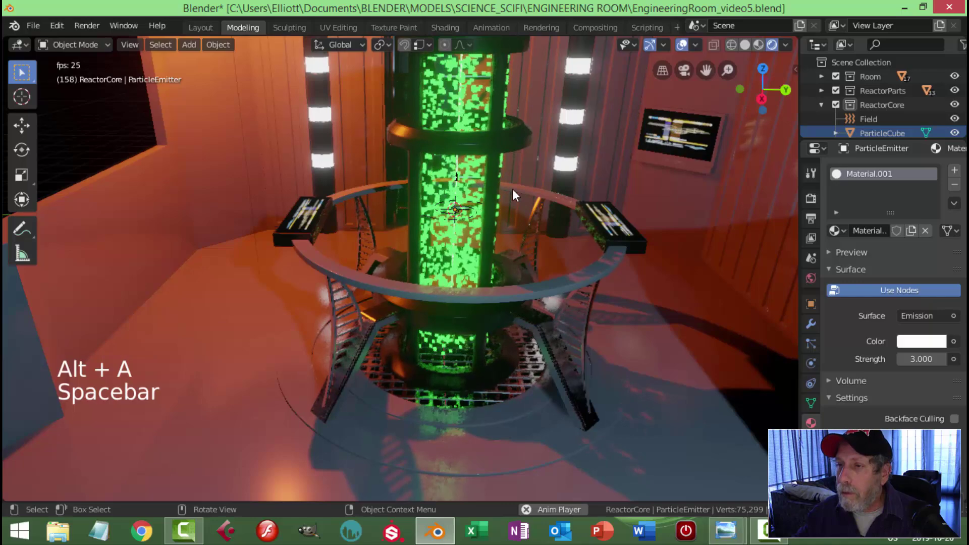
# Inspect the glowing reactor core from several angles while toggling playback
pyautogui.scroll(-3)
pyautogui.middleClick(577, 196)
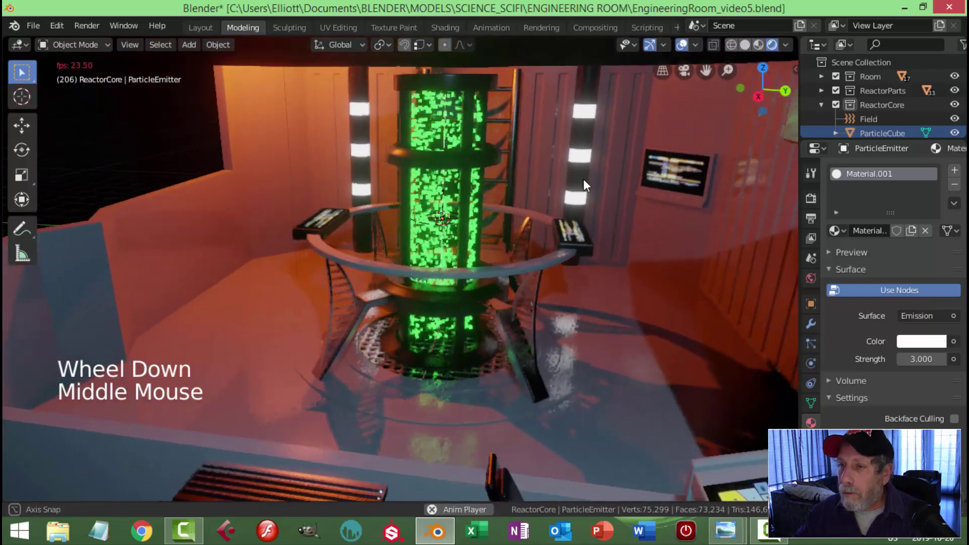
pyautogui.scroll(3)
pyautogui.scroll(-3)
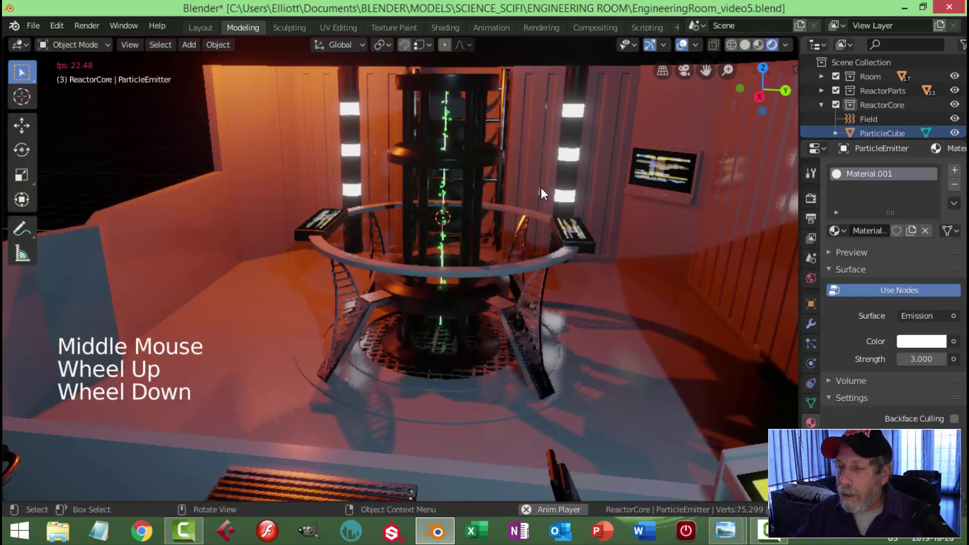
pyautogui.press('space')
pyautogui.press('Tab')
pyautogui.press('Tab')
pyautogui.press('alt+a')
# Save the engineering room file and look down into the room
pyautogui.press('ctrl+s')
pyautogui.middleClick(537, 206)
pyautogui.scroll(-3)
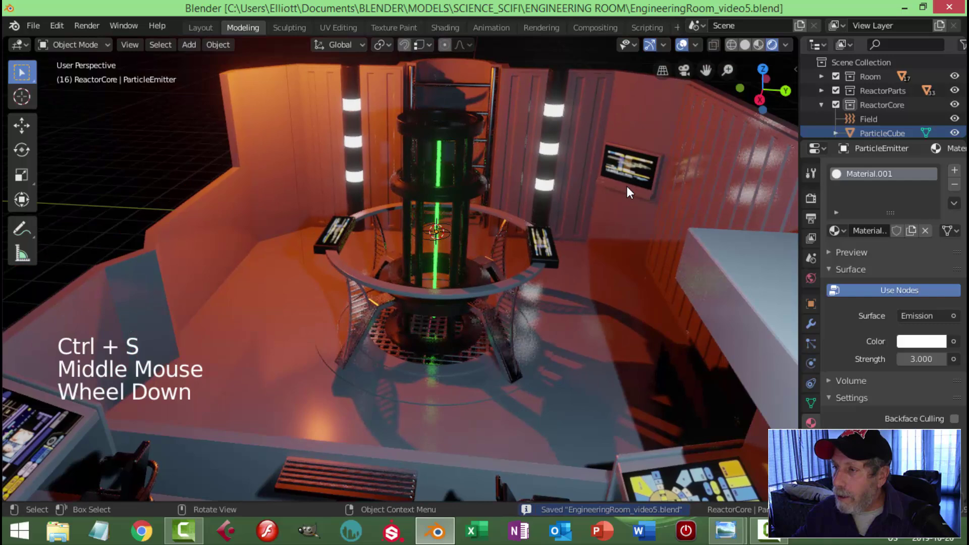
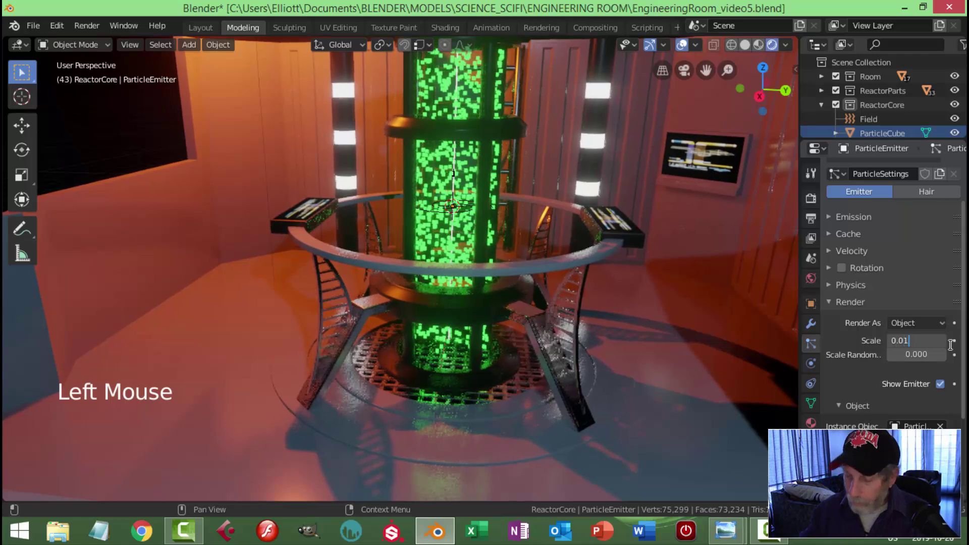
# Raise the emitter's Emission Number to 8000 particles
pyautogui.press('space')
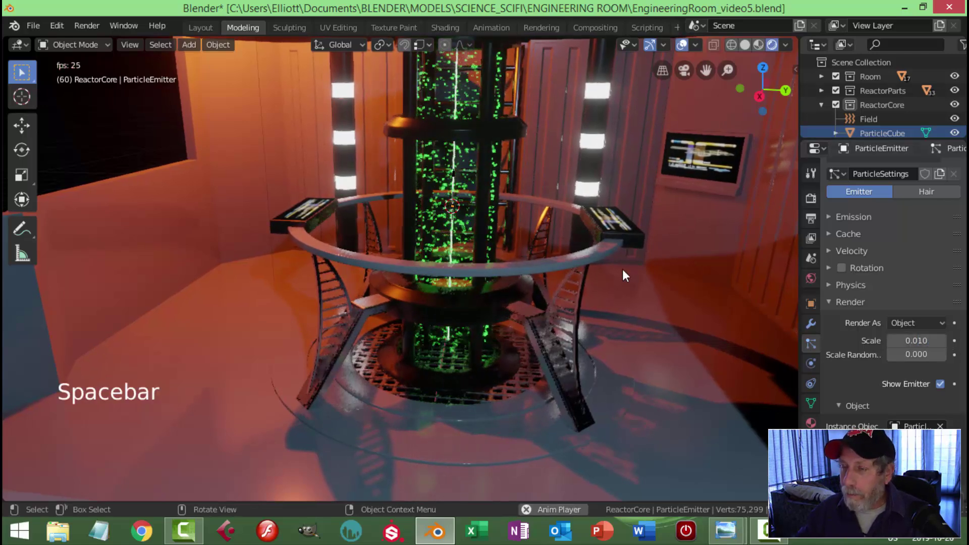
pyautogui.press('space')
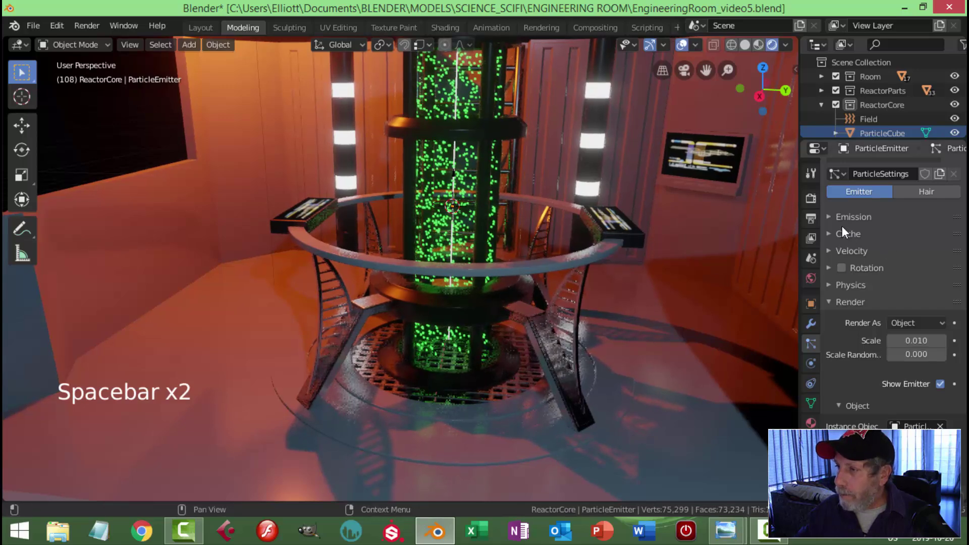
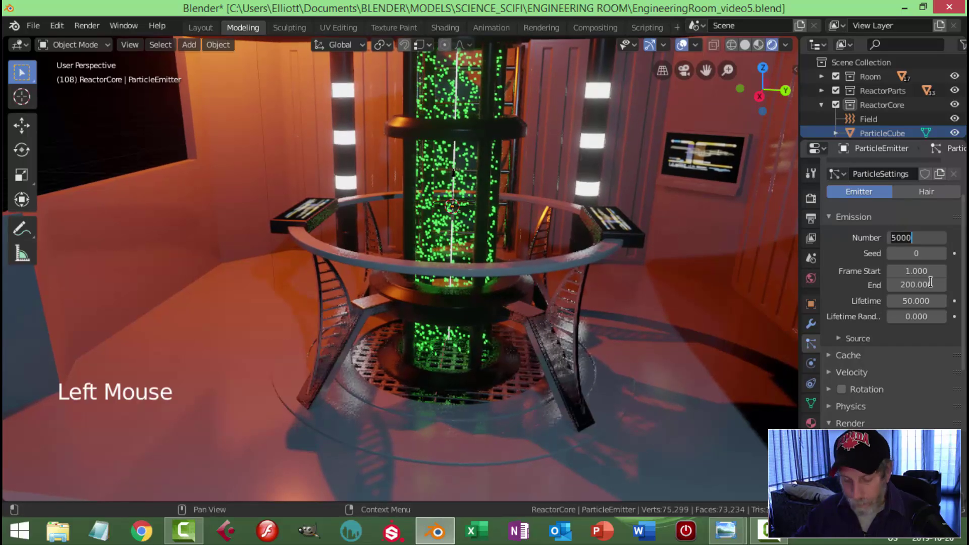
pyautogui.press('0')
pyautogui.press('0')
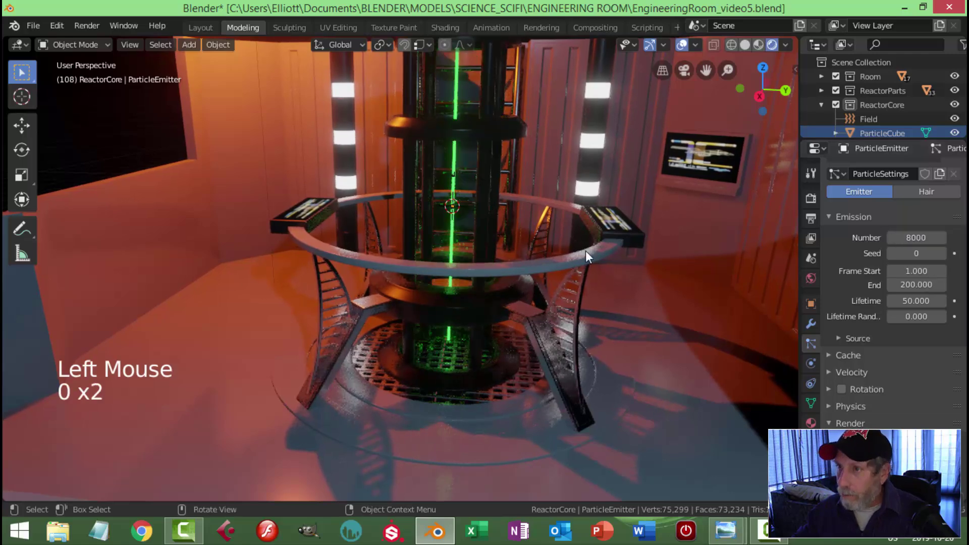
# Replay and save, then view the reactor through the camera with Eevee render settings shown
pyautogui.press('space')
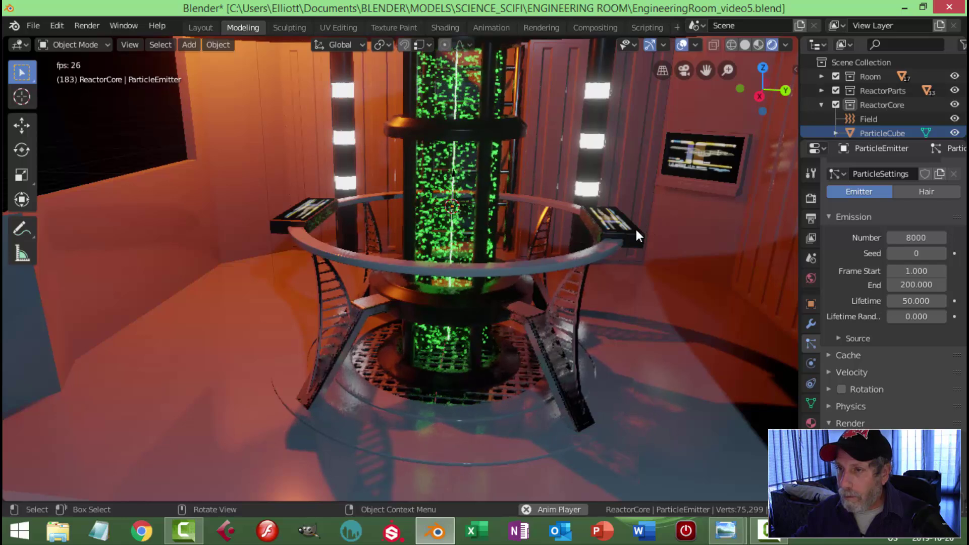
pyautogui.press('space')
pyautogui.press('ctrl+s')
pyautogui.press('KP_0')
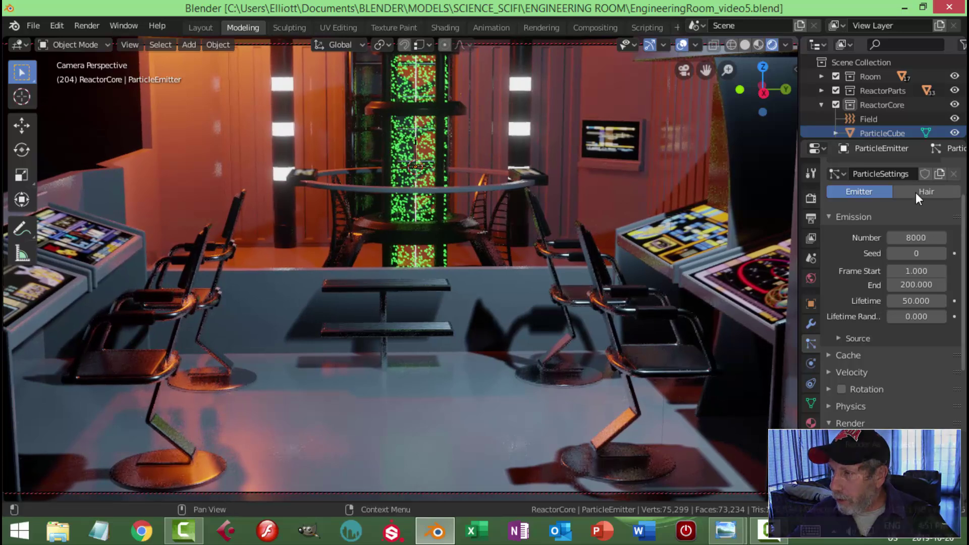
pyautogui.click(806, 203)
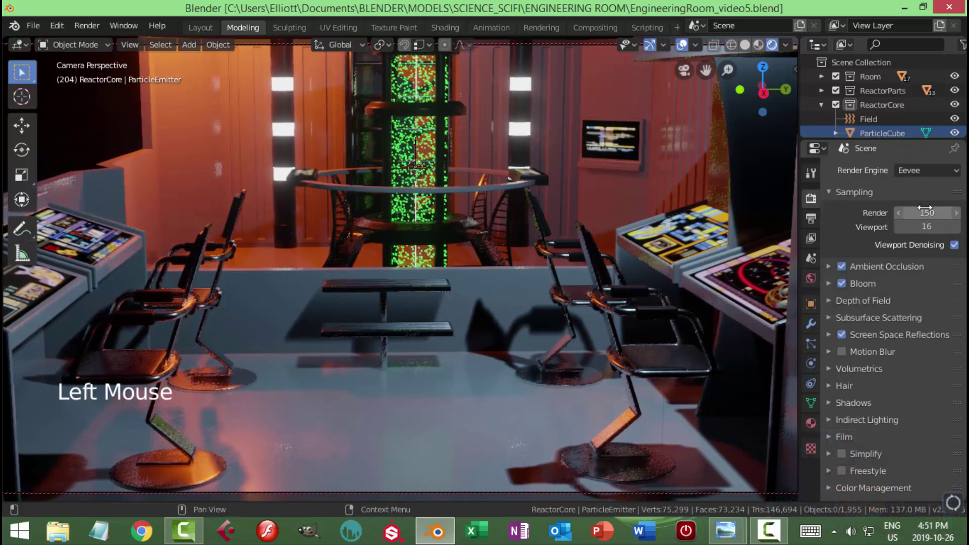